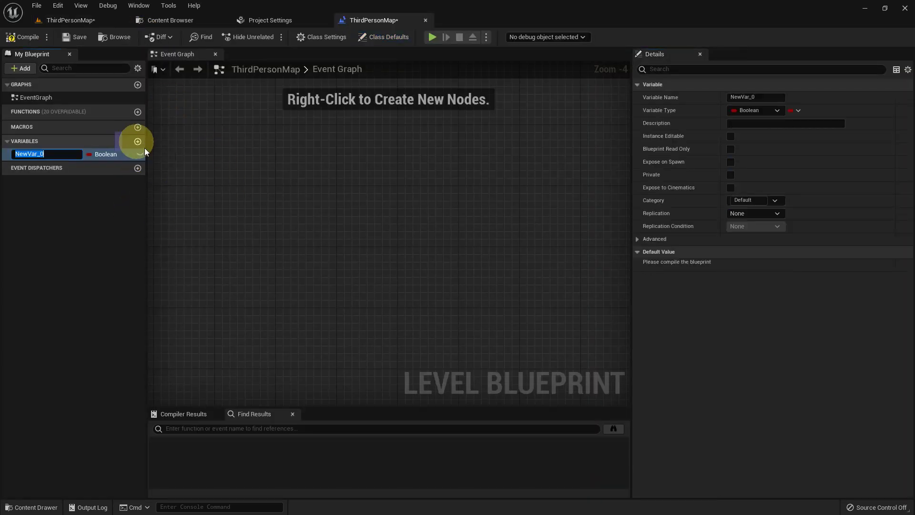
# - Name the new level blueprint variable 'Float'
pyautogui.press('shift+f')
pyautogui.press('shift+l')
pyautogui.write('A, O')
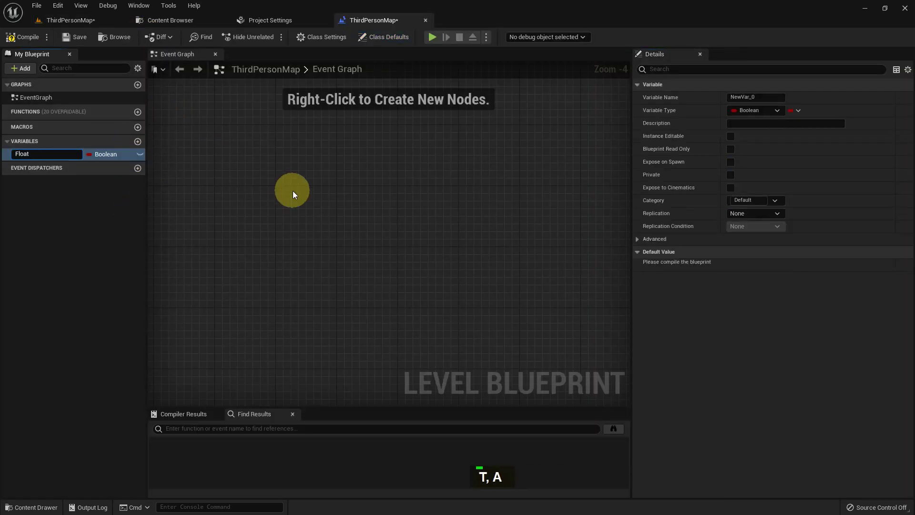
pyautogui.press('Return')
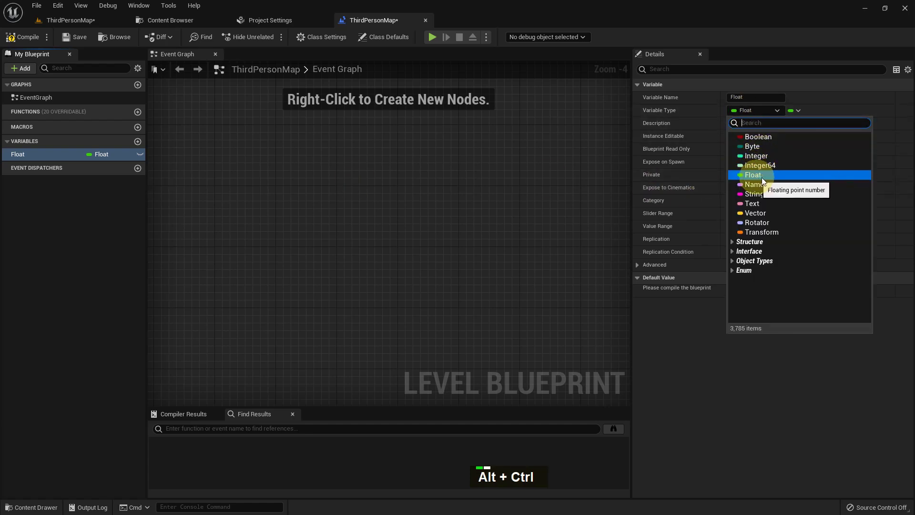
# - Set the variable's type to Float in the Details panel and compile, default 0.0
pyautogui.rightClick(787, 179)
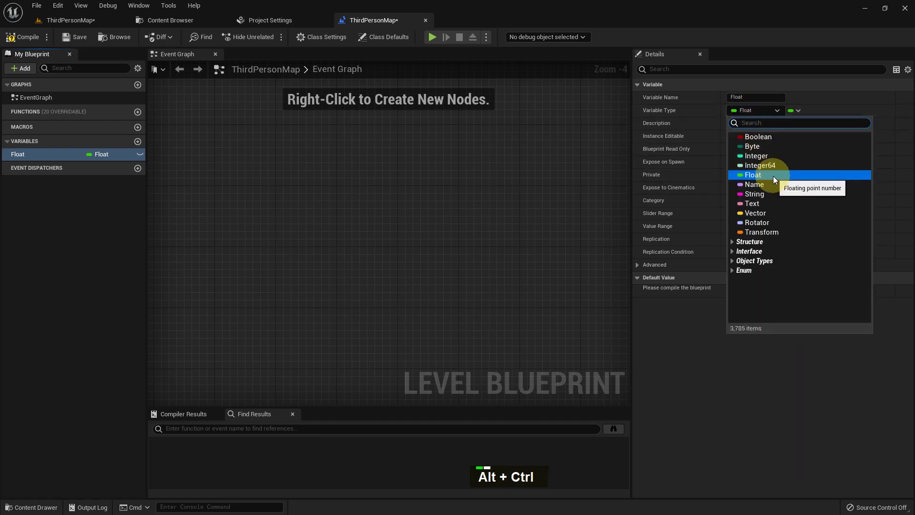
pyautogui.middleClick(760, 157)
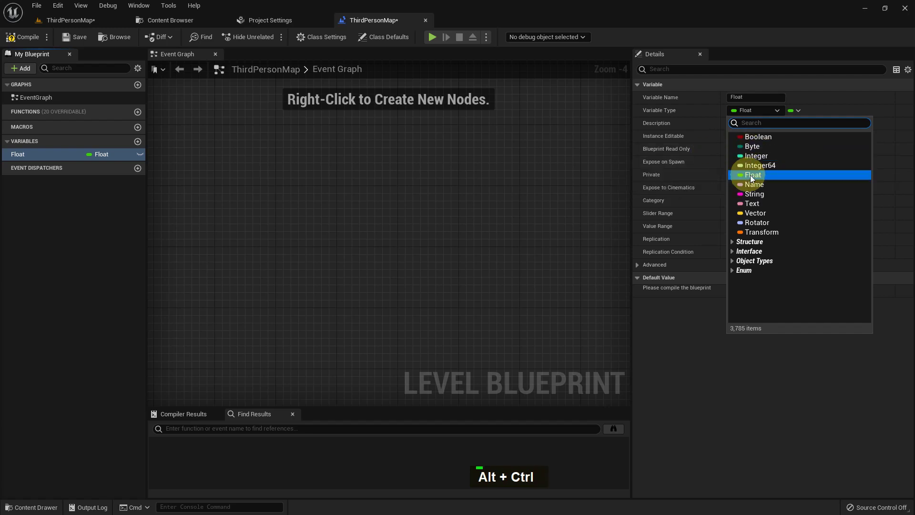
pyautogui.middleClick(774, 180)
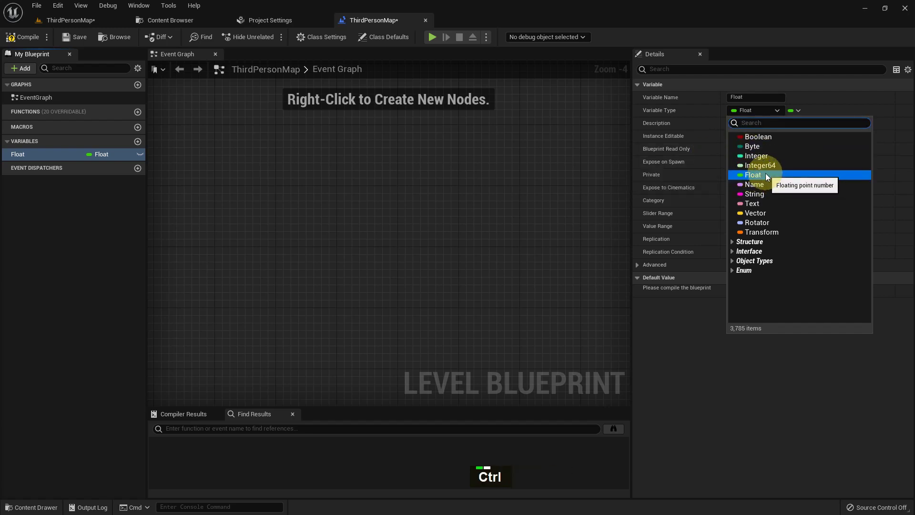
pyautogui.middleClick(768, 176)
pyautogui.middleClick(766, 164)
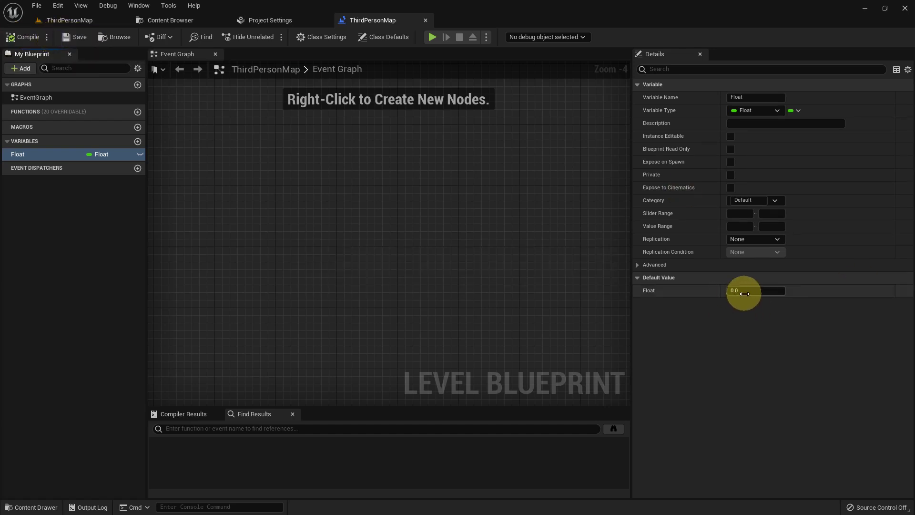
# - Edit the Float variable's Default Value field from 0.0 to 1110.396544
pyautogui.press('Return')
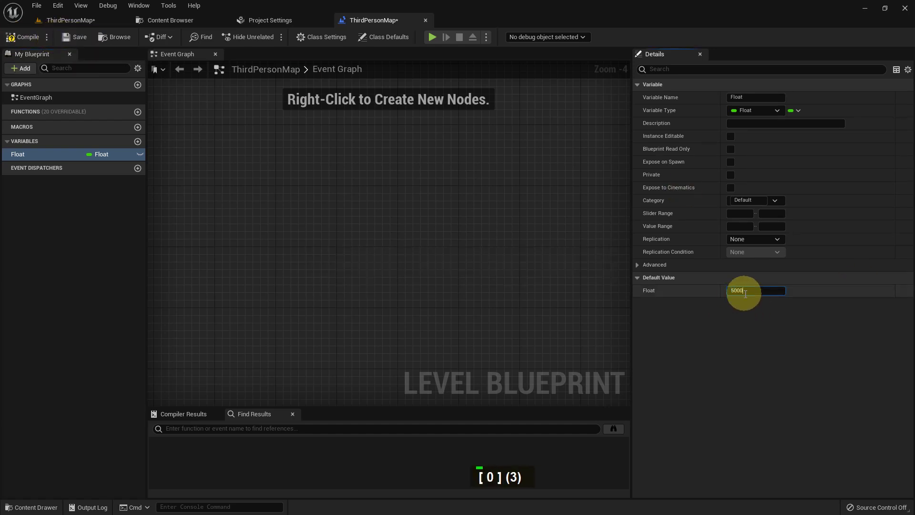
pyautogui.press('Return')
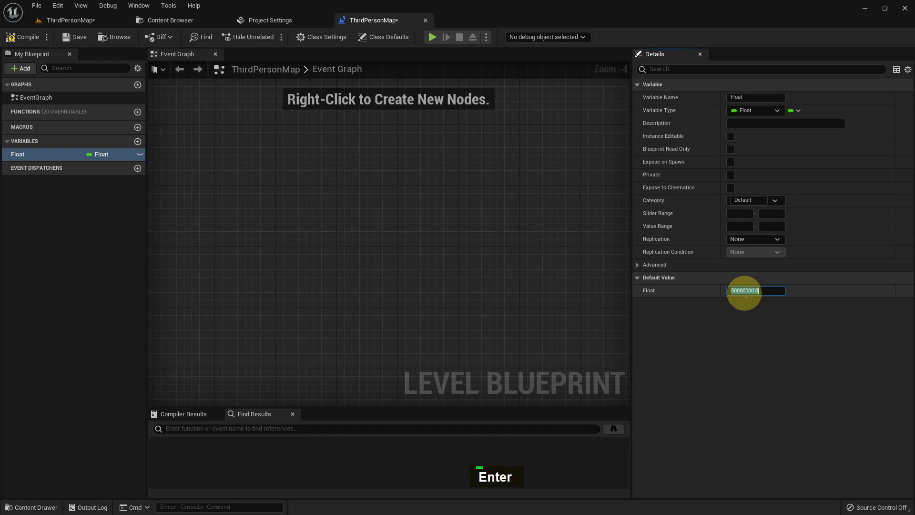
pyautogui.press('Right')
pyautogui.press('Left')
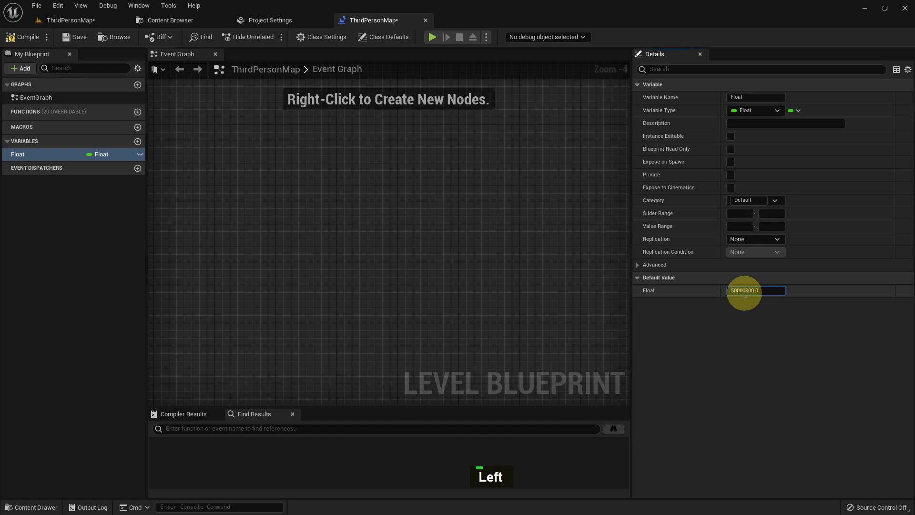
pyautogui.press('Right')
pyautogui.press('BackSpace')
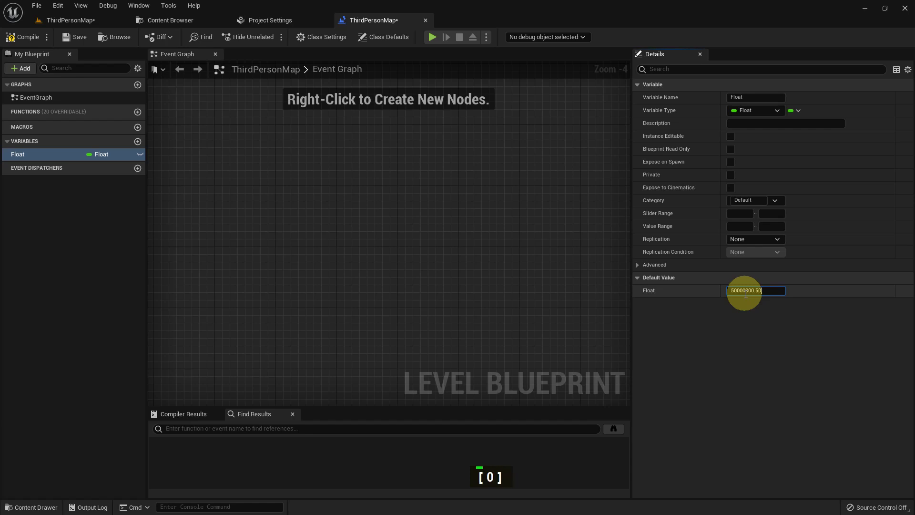
pyautogui.press('Return')
pyautogui.press('Right')
pyautogui.press('BackSpace')
pyautogui.press('Return')
pyautogui.press('Left')
pyautogui.press('Right')
pyautogui.press('Right')
pyautogui.press('Right')
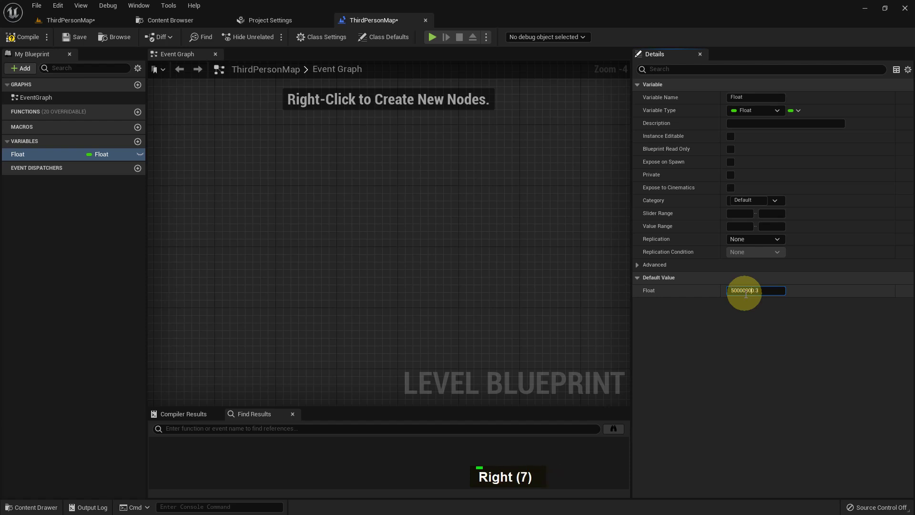
pyautogui.press('BackSpace')
pyautogui.press('BackSpace')
pyautogui.press('BackSpace')
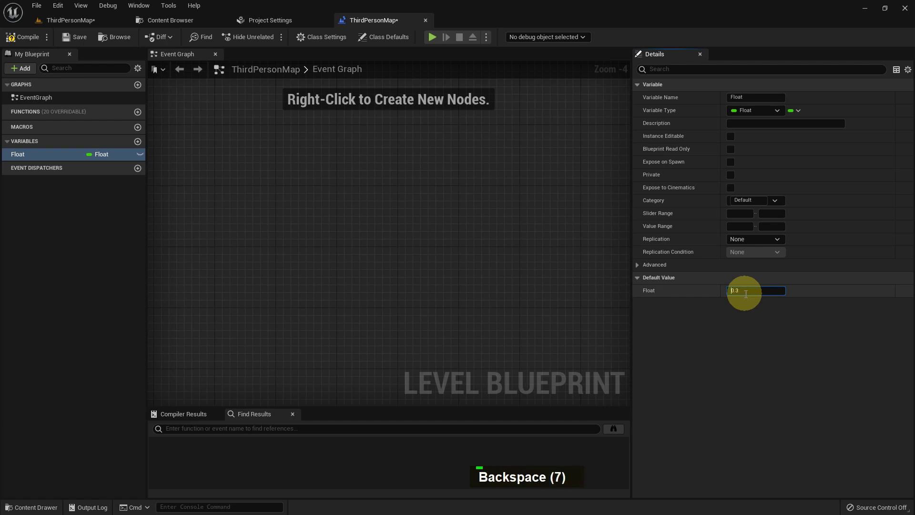
pyautogui.press('1')
pyautogui.press('1')
pyautogui.press('Right')
pyautogui.press('Right')
pyautogui.press('Right')
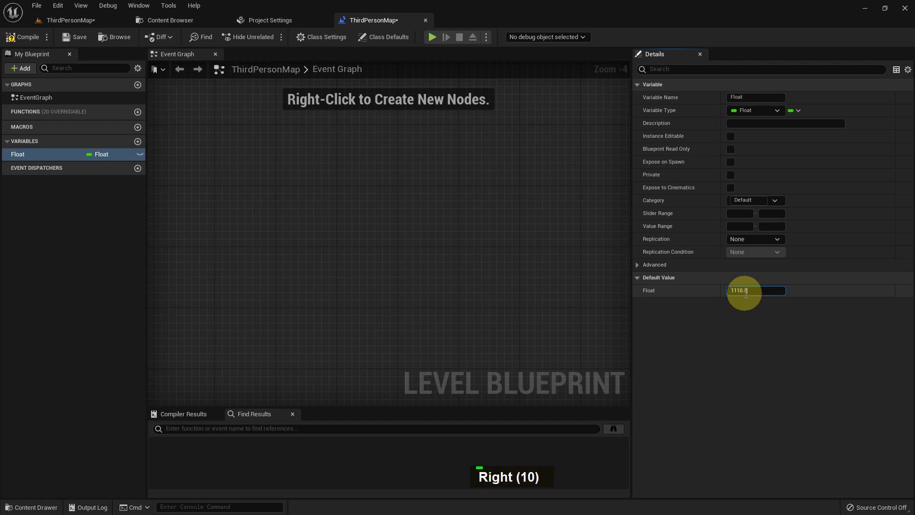
pyautogui.press('Return')
pyautogui.press('Right')
pyautogui.press('4')
pyautogui.press('4')
pyautogui.press('4')
pyautogui.press('4')
pyautogui.press('4')
pyautogui.press('4')
pyautogui.press('4')
pyautogui.press('4')
pyautogui.press('Return')
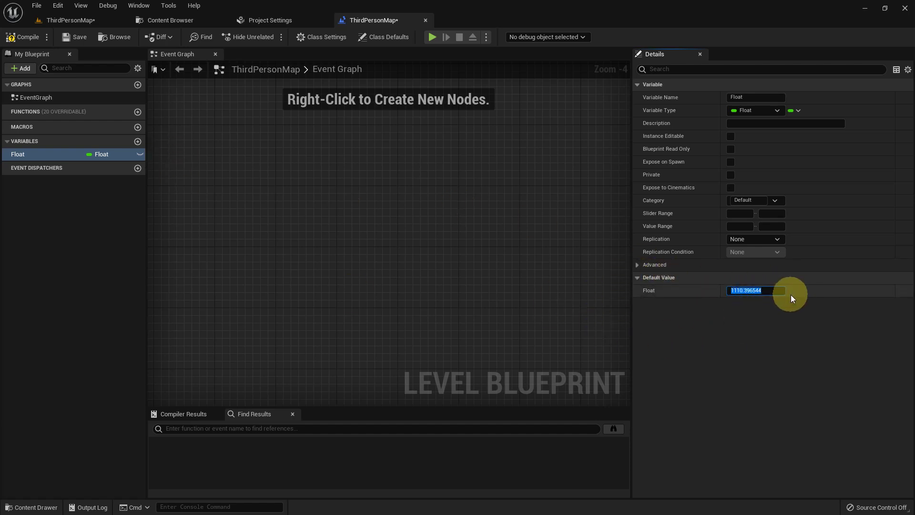
pyautogui.press('BackSpace')
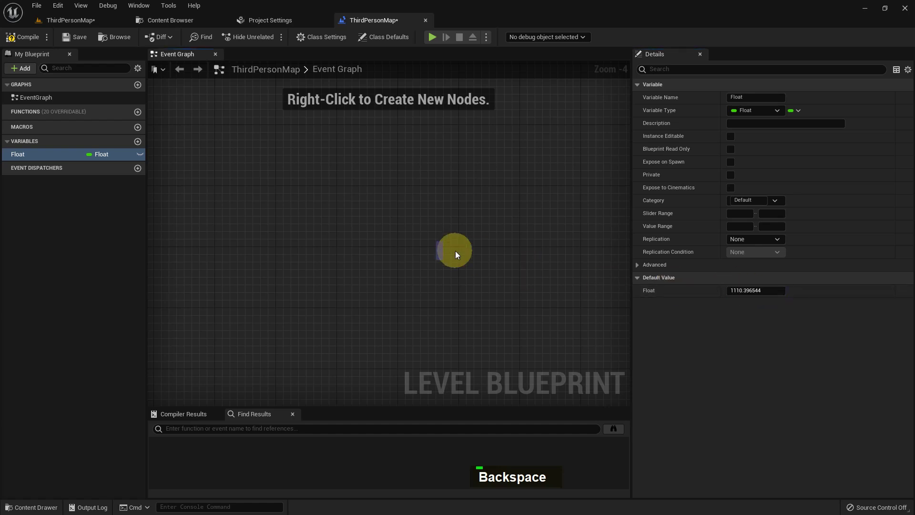
# - Place a Get node for the Float variable in the Event Graph
pyautogui.press('0')
pyautogui.press('Return')
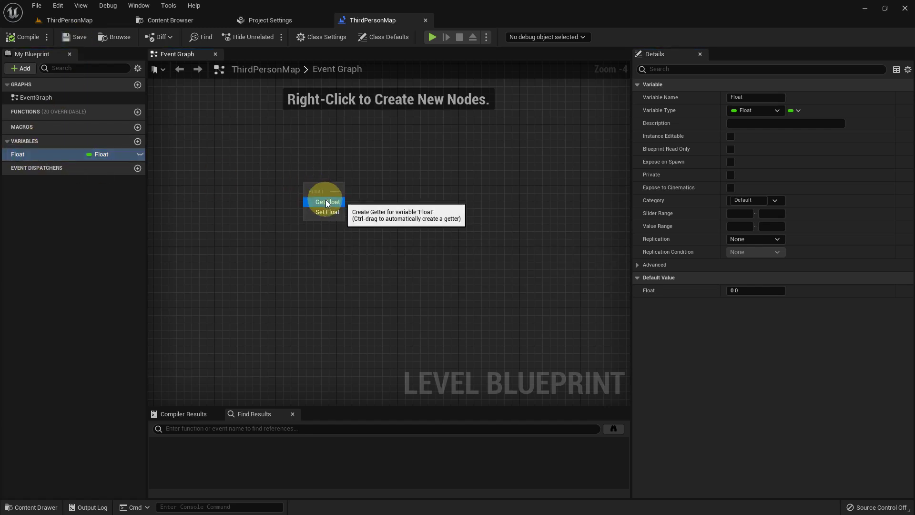
pyautogui.doubleClick(28, 161)
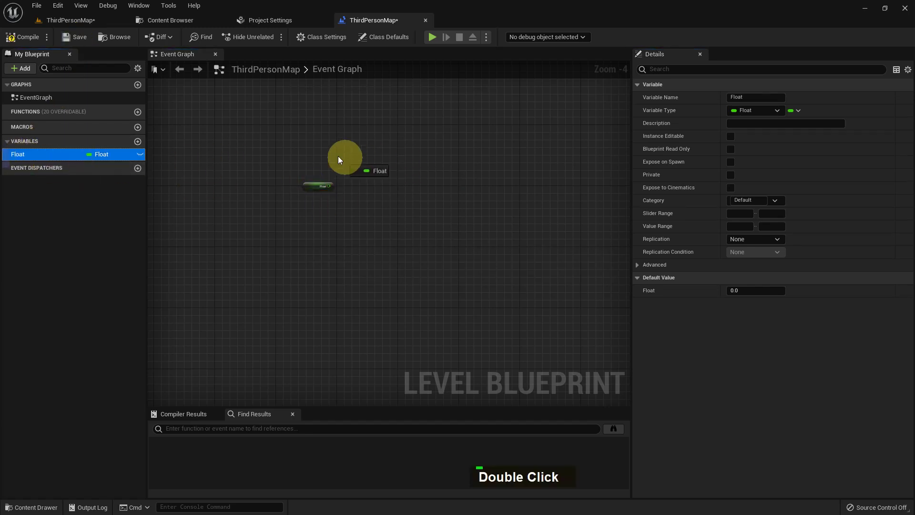
pyautogui.scroll(3)
pyautogui.scroll(-3)
pyautogui.scroll(3)
# - Add an Event BeginPlay node from the graph action search
pyautogui.rightClick(296, 202)
pyautogui.press('e')
pyautogui.write('V, E')
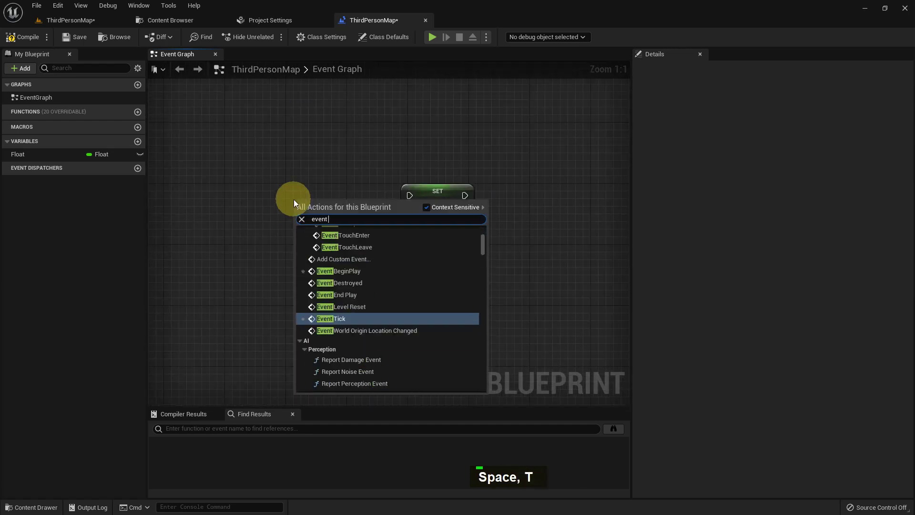
pyautogui.press('p')
pyautogui.press('h')
pyautogui.press('BackSpace')
pyautogui.press('BackSpace')
pyautogui.press('BackSpace')
pyautogui.press('BackSpace')
pyautogui.press('BackSpace')
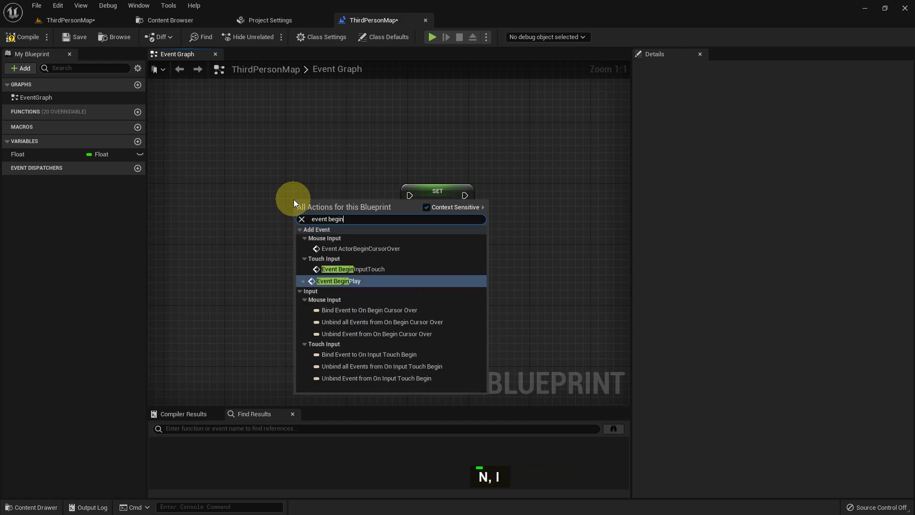
pyautogui.press('Return')
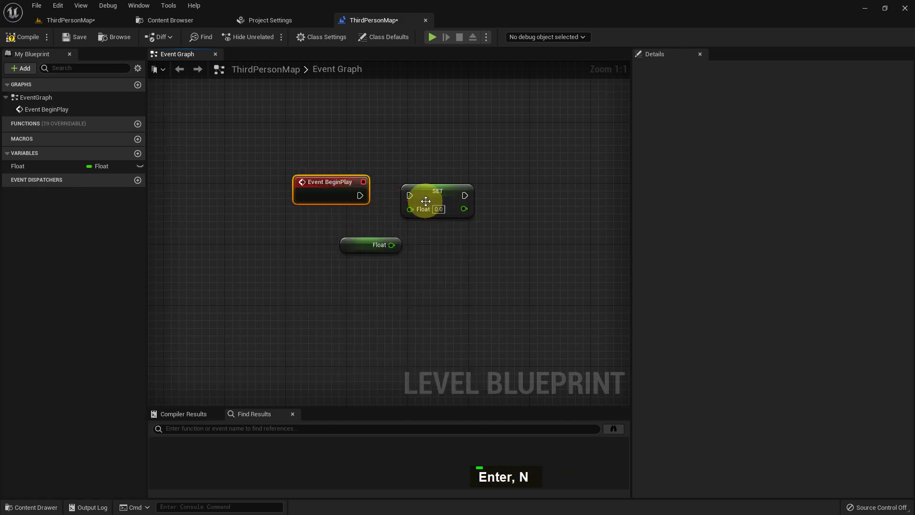
# - Add a Print String after BeginPlay fed by Float, and set Float's default to 50.55
pyautogui.press('Delete')
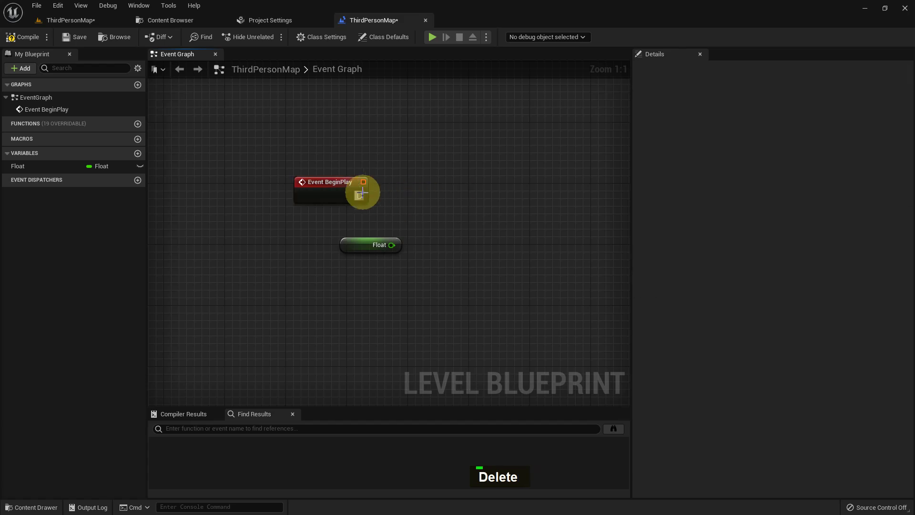
pyautogui.press('r')
pyautogui.write('I, R')
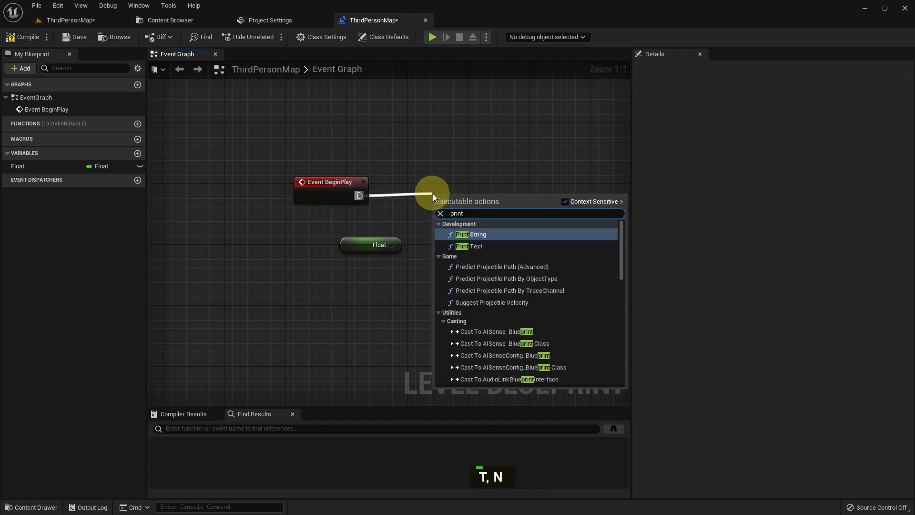
pyautogui.press('Return')
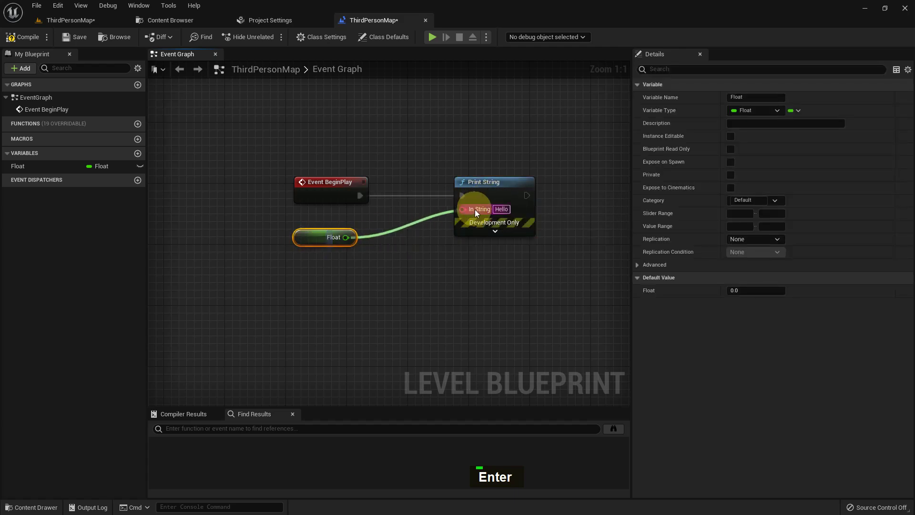
pyautogui.doubleClick(299, 237)
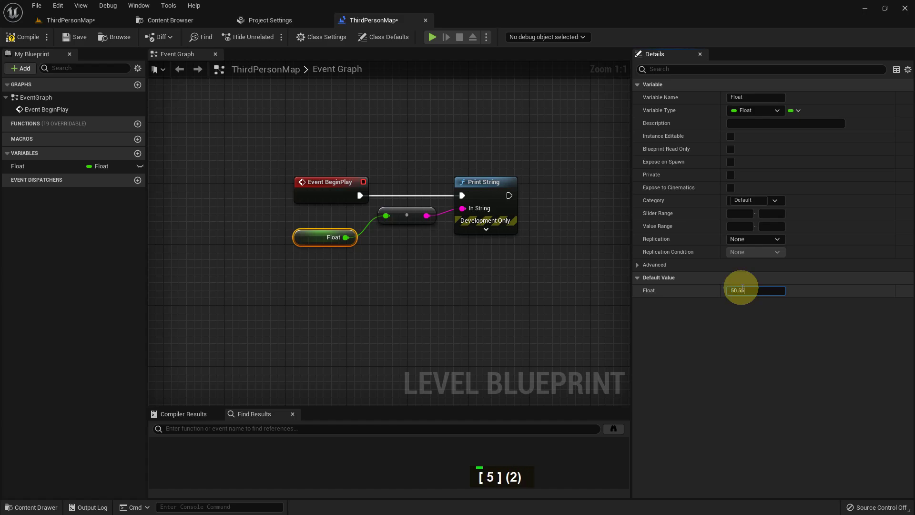
pyautogui.press('Return')
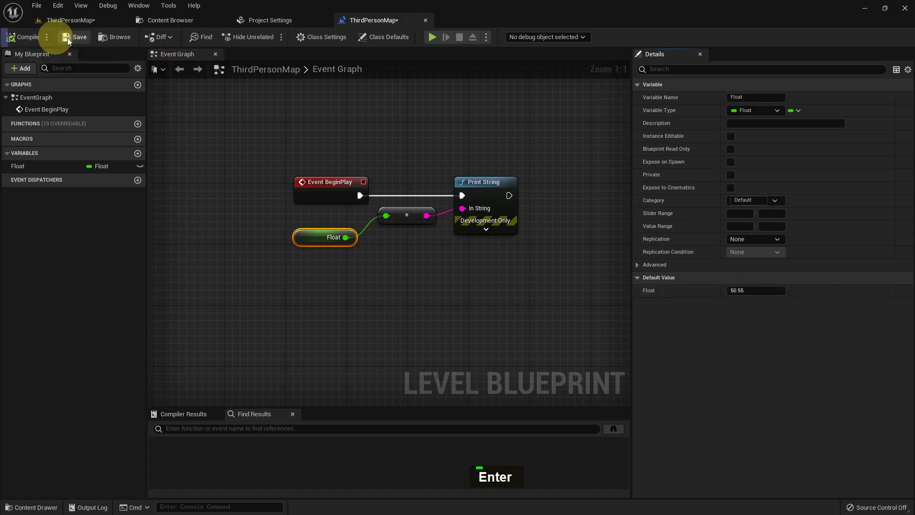
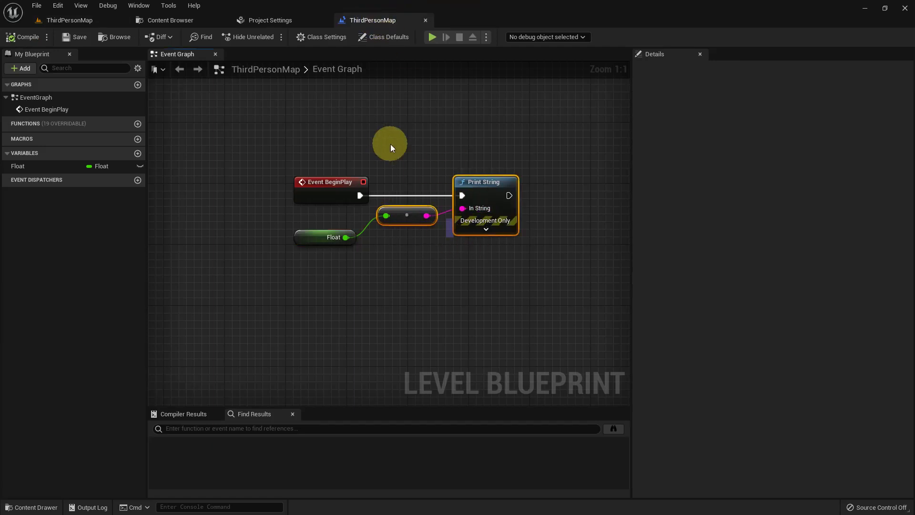
# - On Event Tick set Float to Delta Seconds, then Print String the Float value
pyautogui.press('Delete')
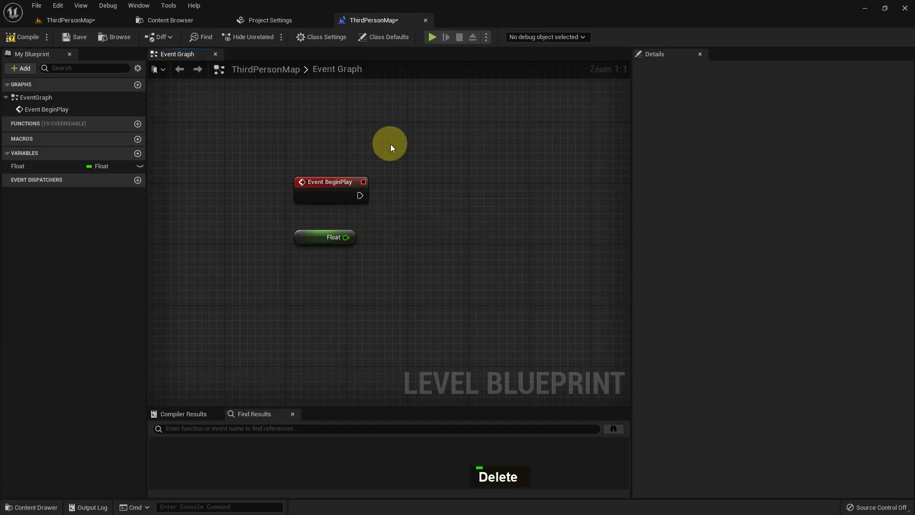
pyautogui.press('ctrl+z')
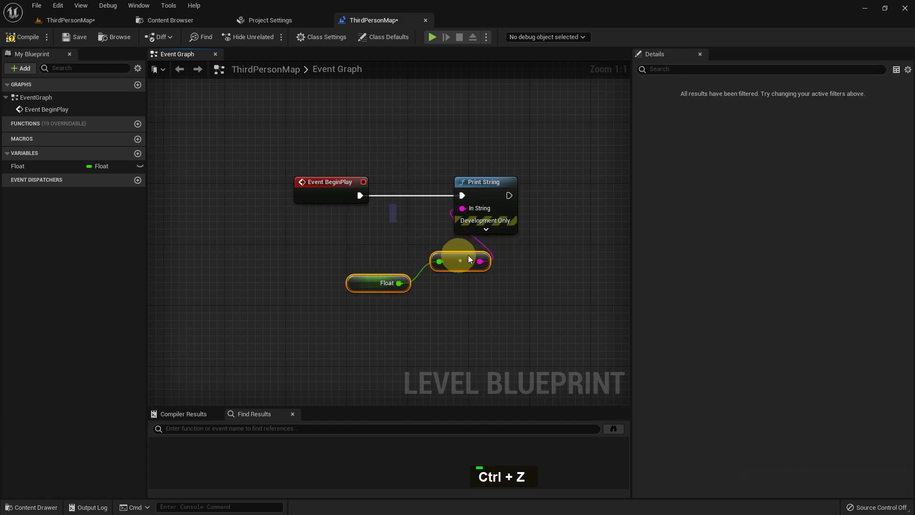
pyautogui.rightClick(309, 132)
pyautogui.rightClick(316, 131)
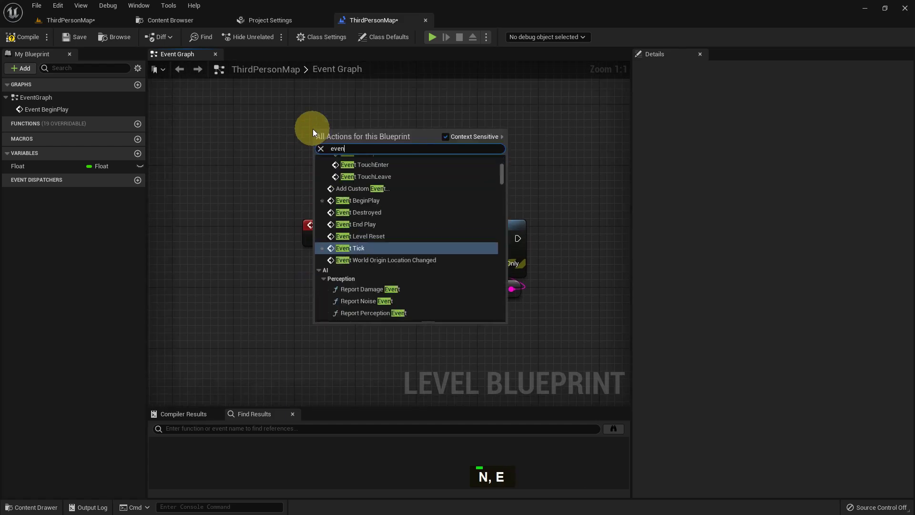
pyautogui.press('space')
pyautogui.press('Return')
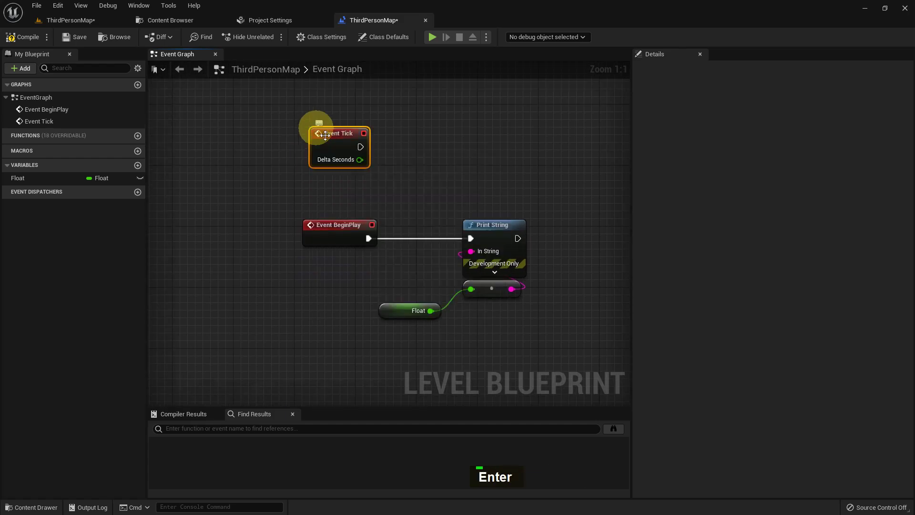
pyautogui.doubleClick(35, 180)
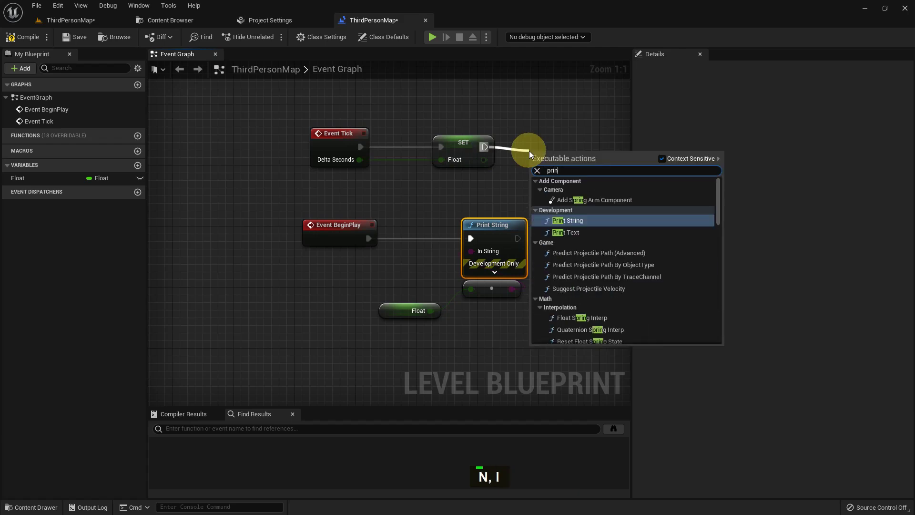
pyautogui.press('Return')
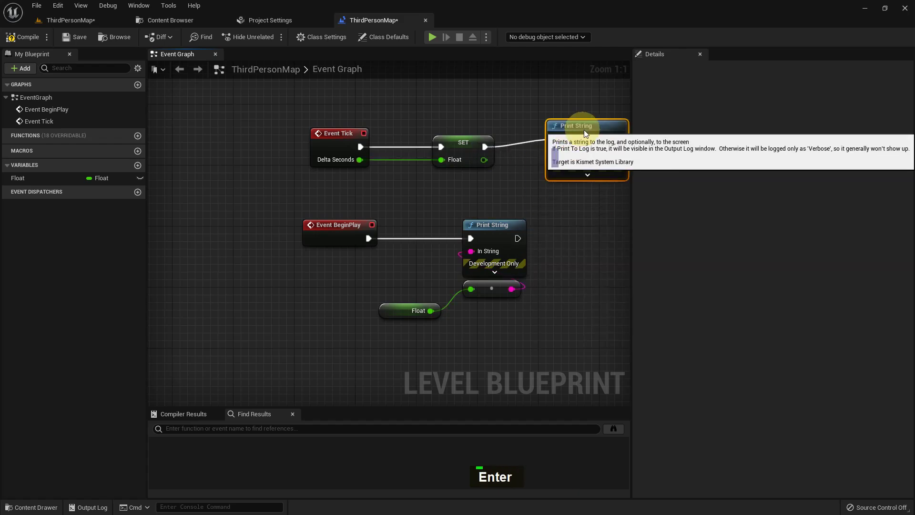
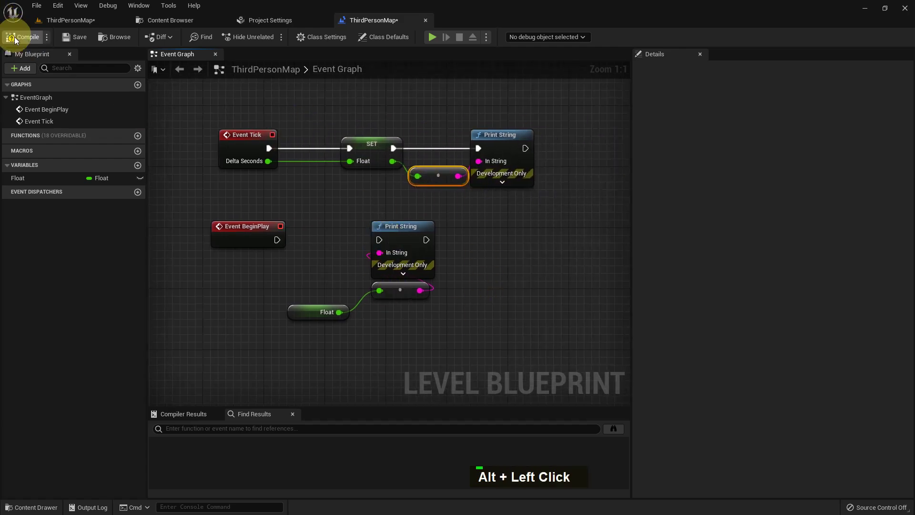
# - Compile, play the level to see ~0.013 delta values printed each frame, then return to the graph
pyautogui.doubleClick(70, 40)
pyautogui.doubleClick(80, 26)
pyautogui.middleClick(349, 266)
pyautogui.press('F11')
pyautogui.press('alt+p')
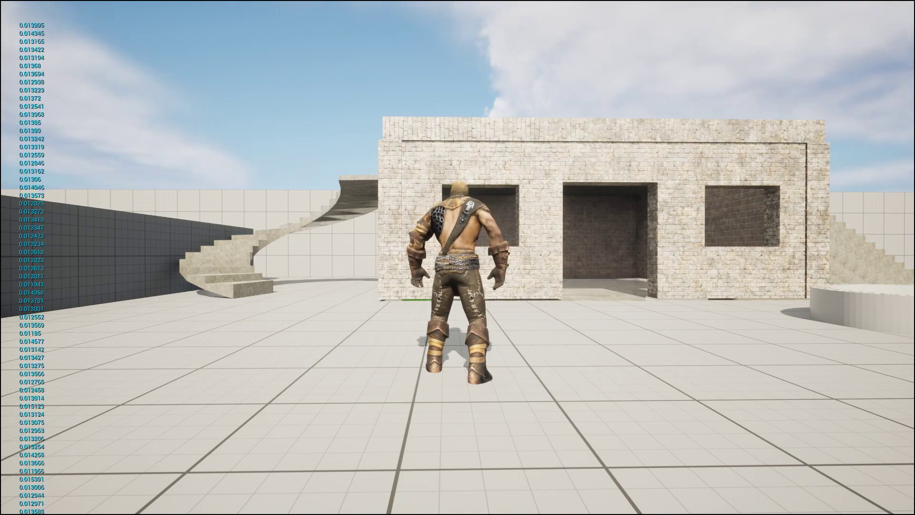
pyautogui.press('Escape')
pyautogui.press('F11')
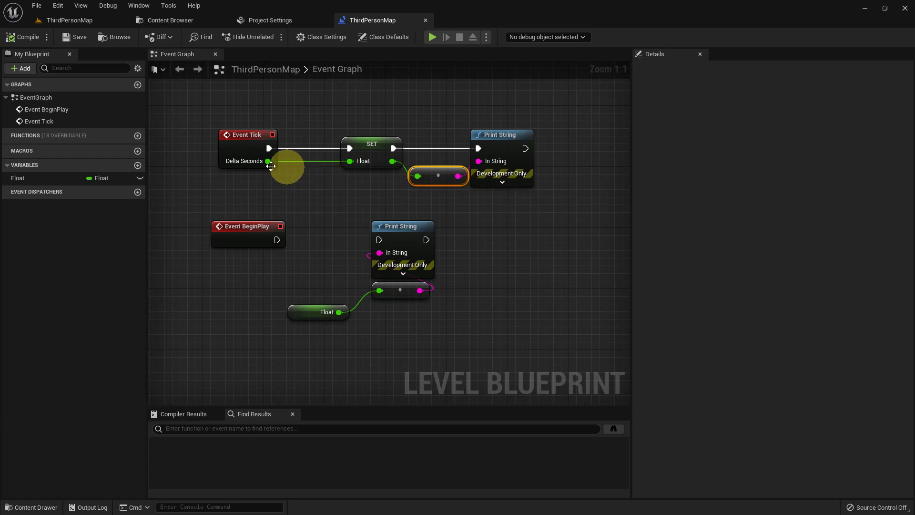
# - Sum Get Float and Delta Seconds into Set Float each tick, compile and play
pyautogui.doubleClick(46, 181)
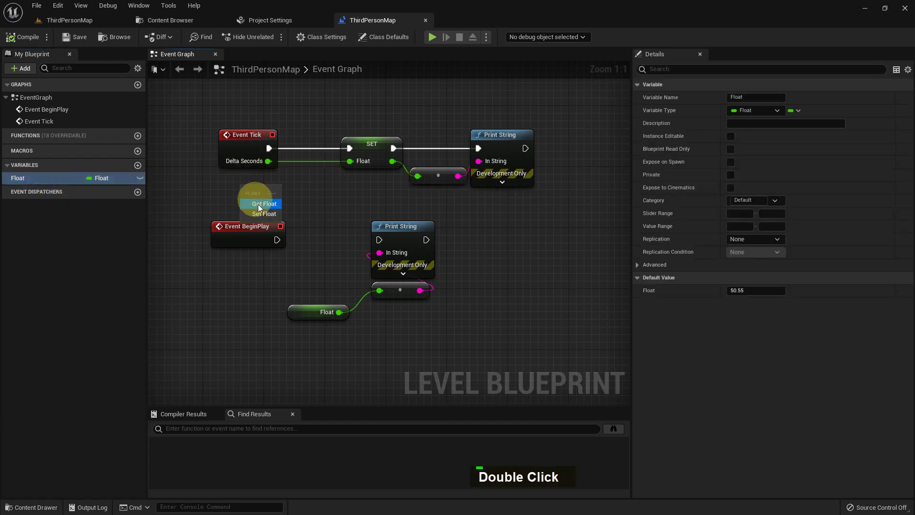
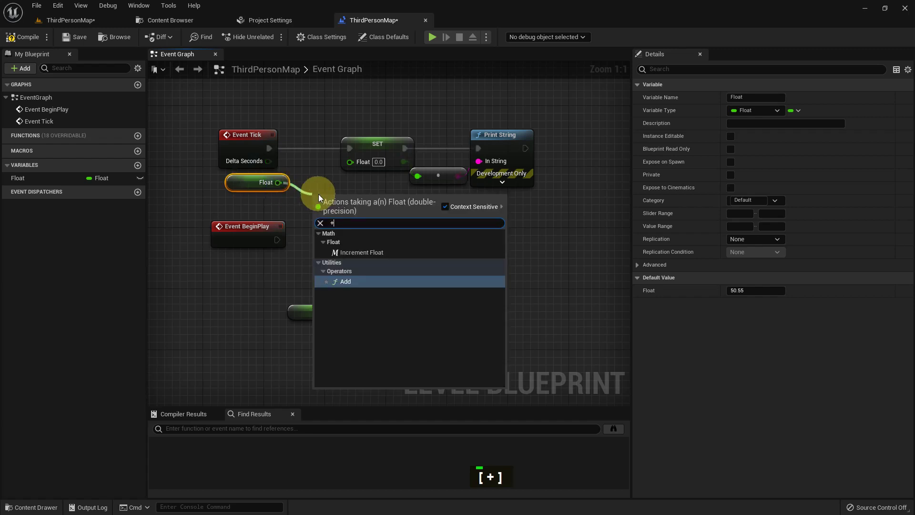
pyautogui.press('Return')
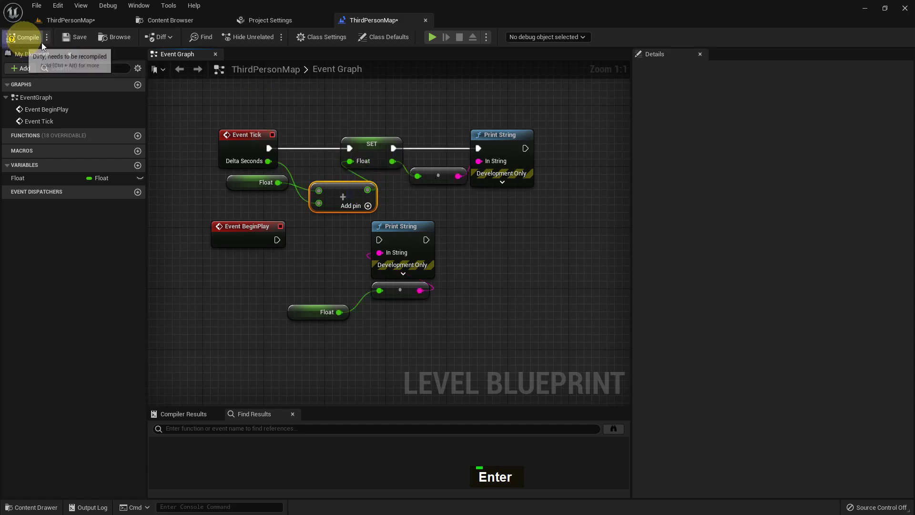
pyautogui.middleClick(444, 269)
pyautogui.press('F11')
# - Stop Play In Editor after the total passes 61 and return to the Event Graph
pyautogui.press('alt+p')
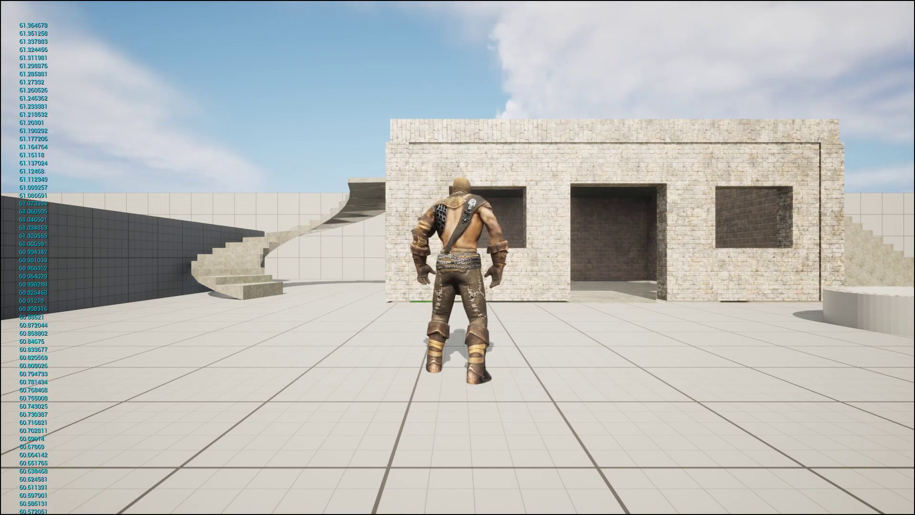
pyautogui.press('Escape')
pyautogui.middleClick(453, 324)
pyautogui.press('F11')
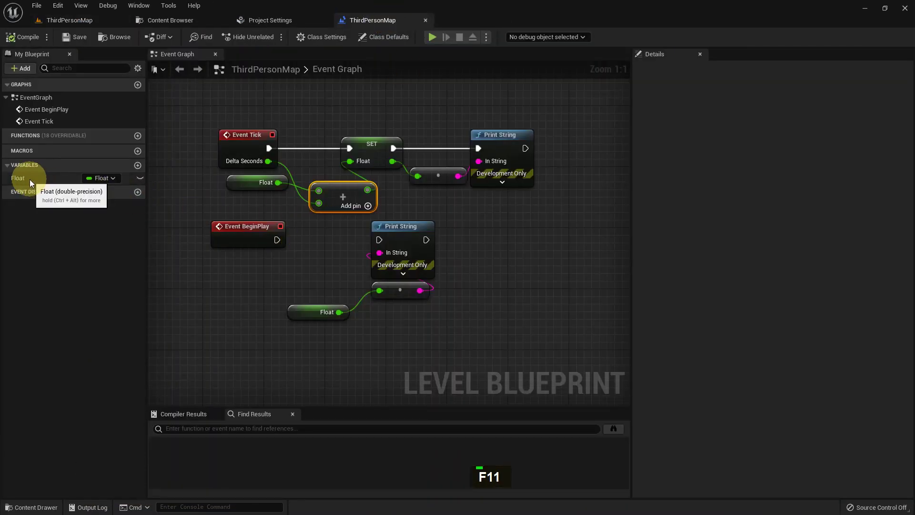
# - Reset the Float variable's default value to 0.0
pyautogui.press('KP_0')
pyautogui.press('Return')
pyautogui.click(324, 208)
# - Add a Get World Delta Seconds node feeding the Add node, then compile
pyautogui.press('space')
pyautogui.write('O, W')
pyautogui.press('space')
pyautogui.press('d')
pyautogui.write('A, E')
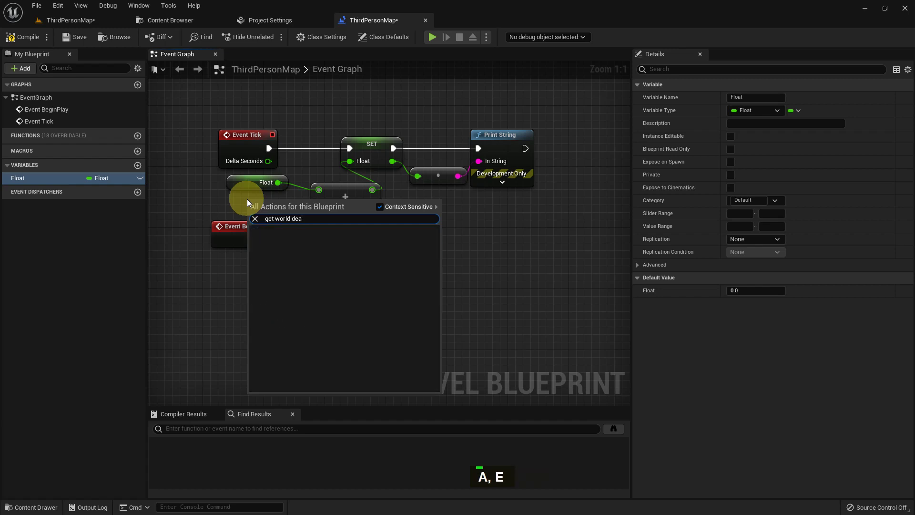
pyautogui.press('BackSpace')
pyautogui.press('l')
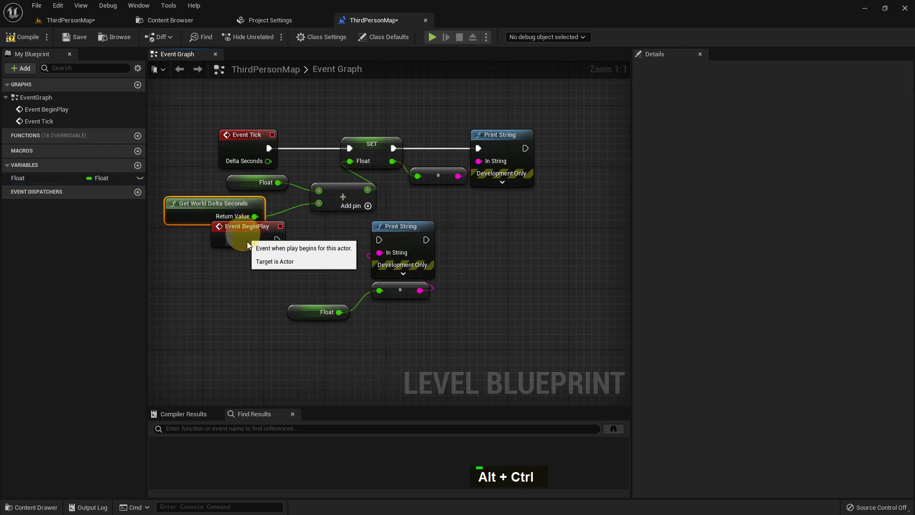
pyautogui.doubleClick(74, 38)
pyautogui.doubleClick(86, 23)
# - Play the level and watch Float count up from zero to about 0.59
pyautogui.middleClick(414, 223)
pyautogui.press('F11')
pyautogui.press('alt+p')
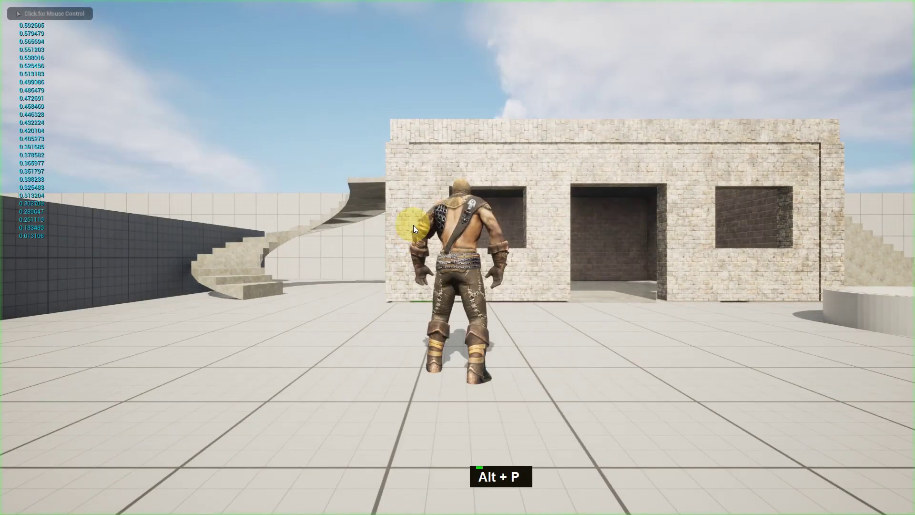
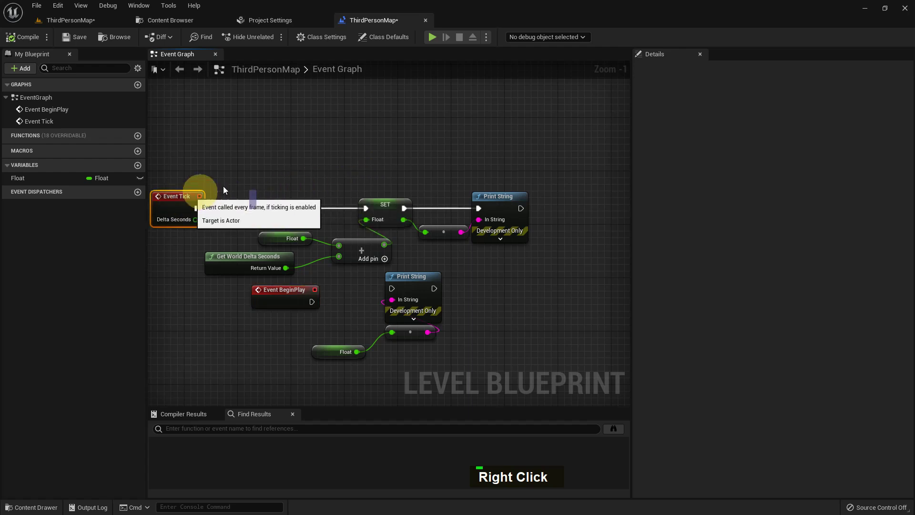
# - Add a float variable 'Float' to BP_ThirdPersonCharacter, compile, and browse ThirdPerson/Blueprints
pyautogui.rightClick(260, 167)
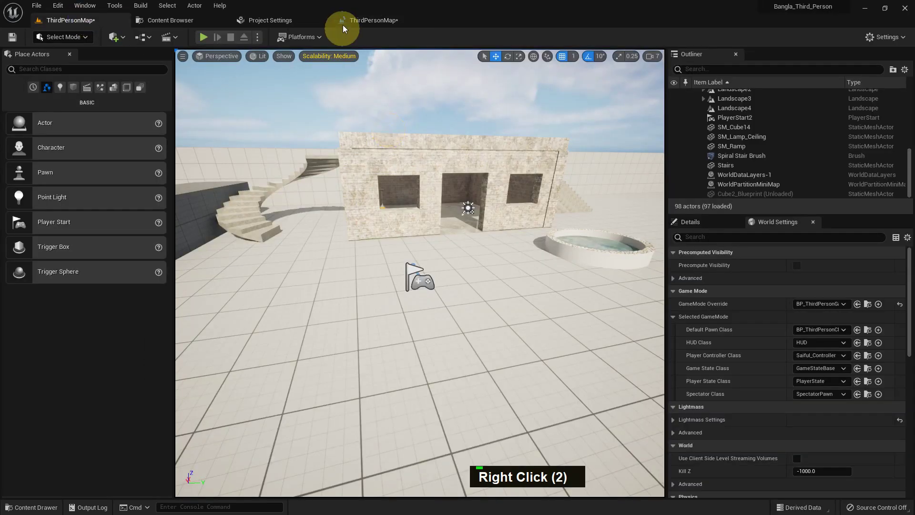
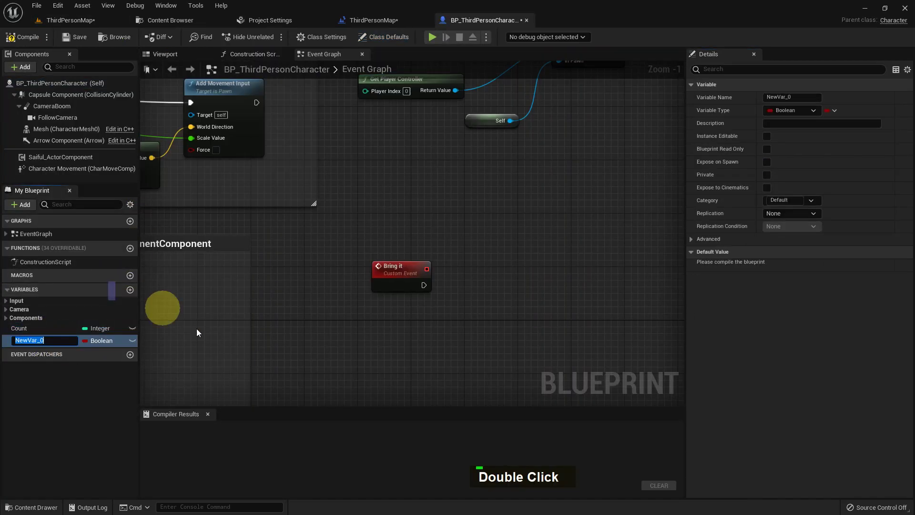
pyautogui.press('shift+f')
pyautogui.write('L {Shift + F}')
pyautogui.press('Return')
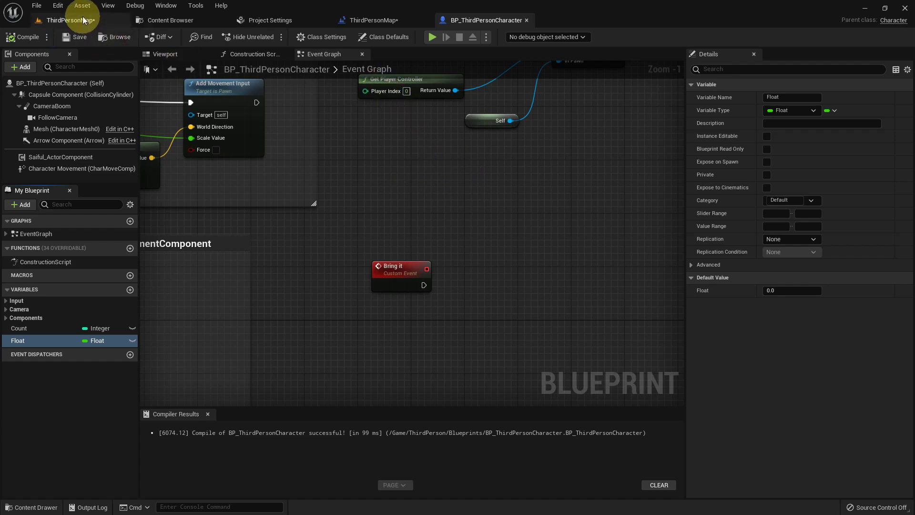
pyautogui.middleClick(289, 193)
pyautogui.press('ctrl+space')
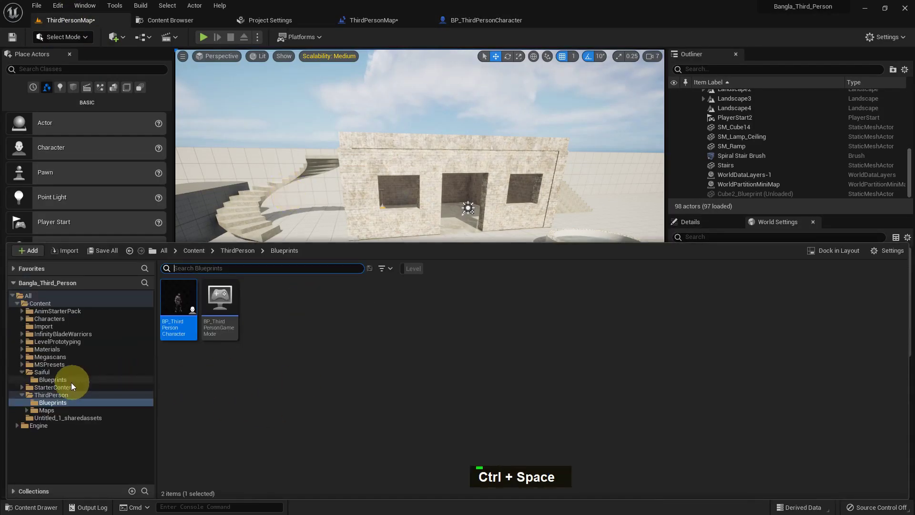
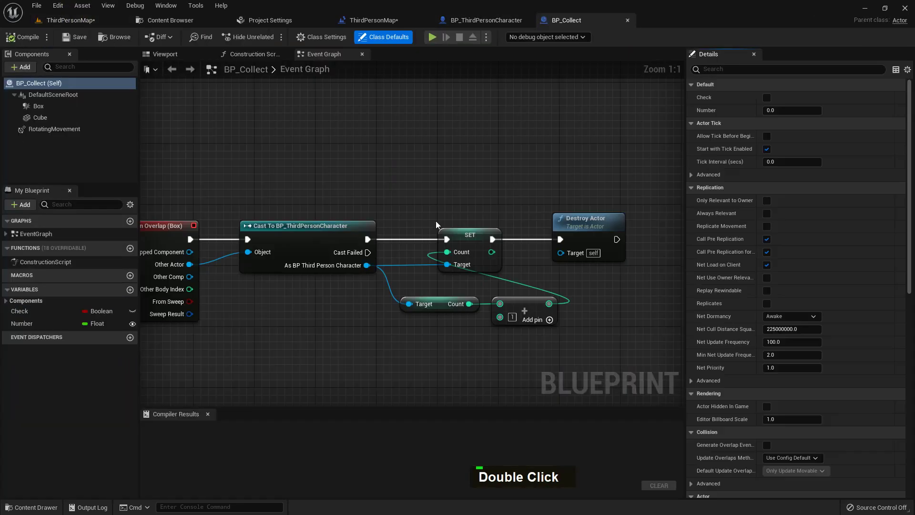
# - Replace the Set Count node with Set Float on the cast character in BP_Collect
pyautogui.scroll(-3)
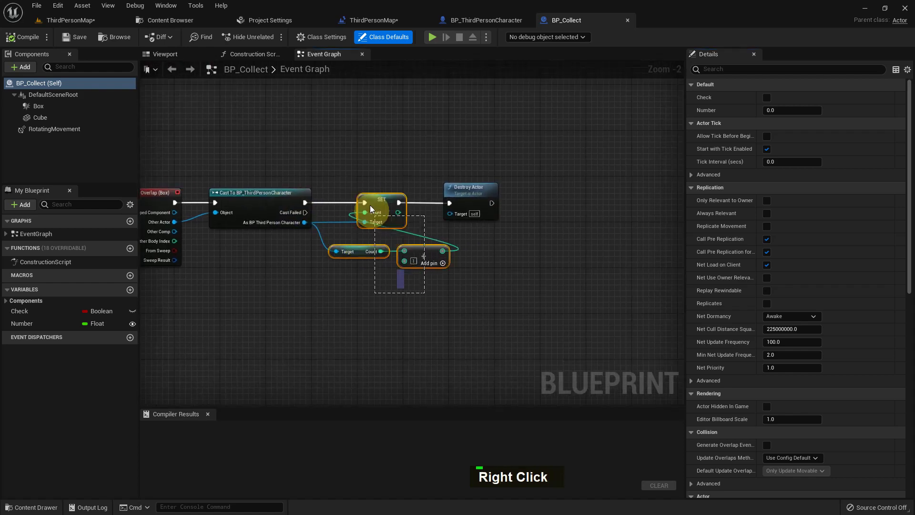
pyautogui.rightClick(366, 196)
pyautogui.scroll(3)
pyautogui.press('space')
pyautogui.press('Down')
pyautogui.press('Down')
pyautogui.press('Down')
pyautogui.press('Return')
# - Feed Set Float with Get Float plus 1.0, wire it into Destroy Actor, and compile
pyautogui.press('space')
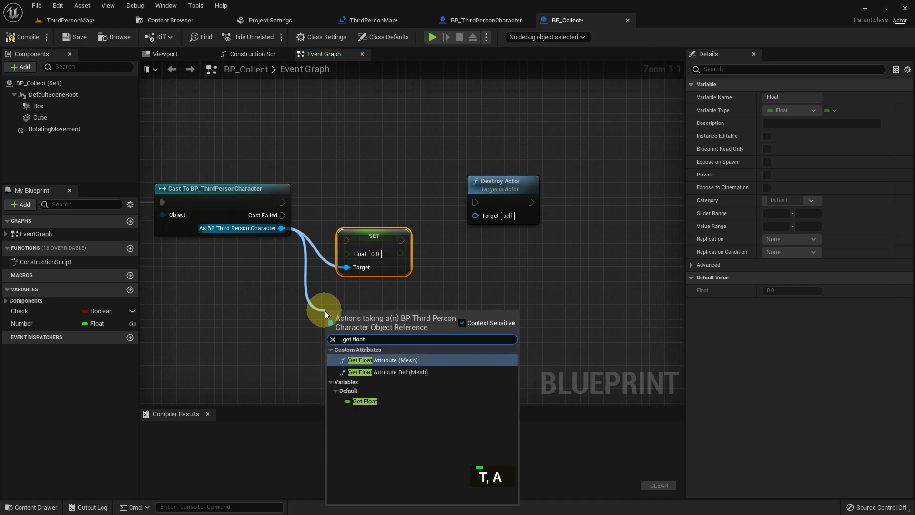
pyautogui.press('Down')
pyautogui.press('Down')
pyautogui.press('Return')
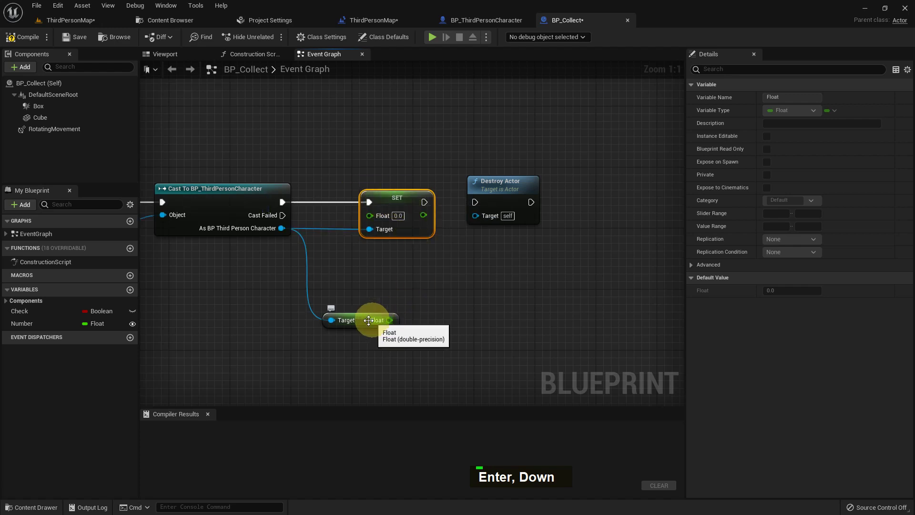
pyautogui.press('Return')
pyautogui.press('1')
pyautogui.press('Return')
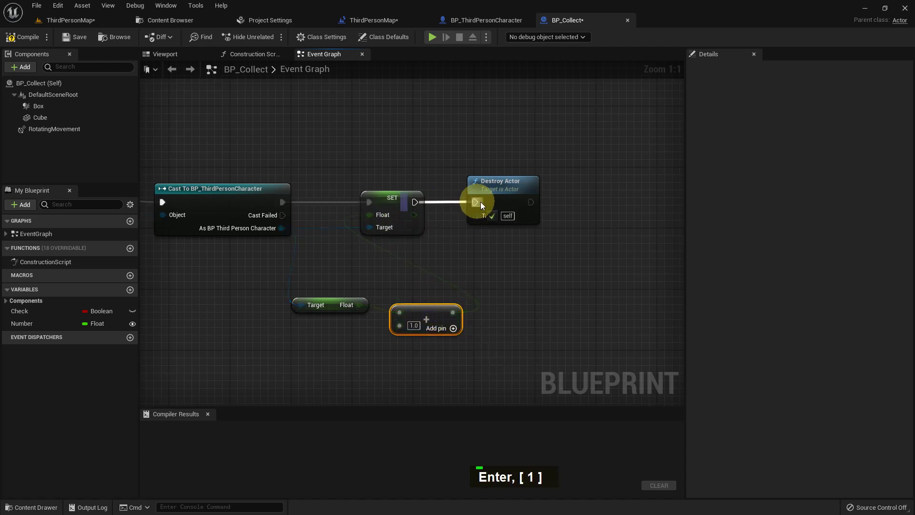
pyautogui.doubleClick(66, 40)
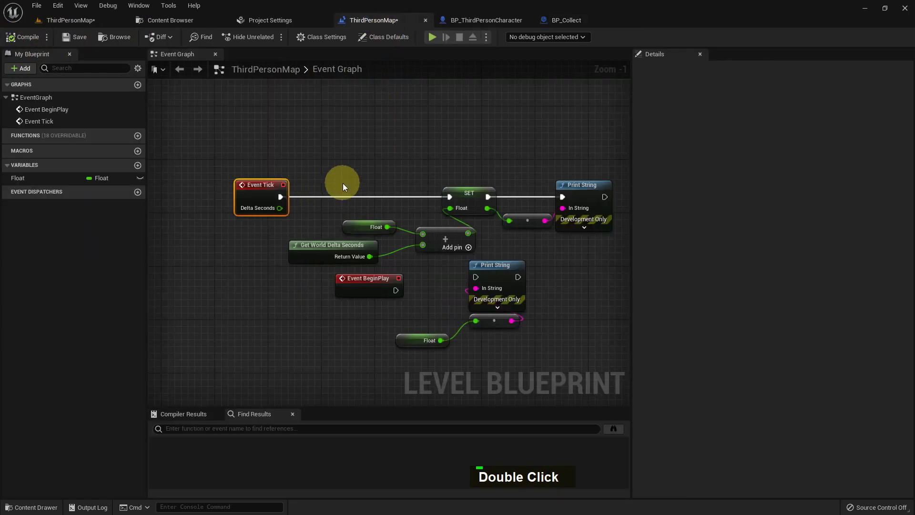
# - Add a Sequence after Event Tick in the Level Blueprint with a second Then output
pyautogui.press('s')
pyautogui.press('s')
pyautogui.press('s')
pyautogui.doubleClick(368, 190)
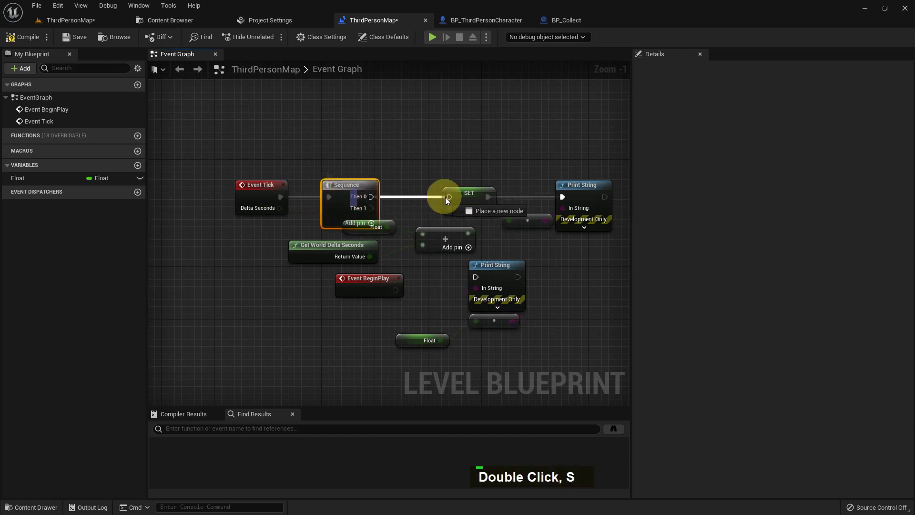
pyautogui.rightClick(277, 162)
pyautogui.rightClick(281, 167)
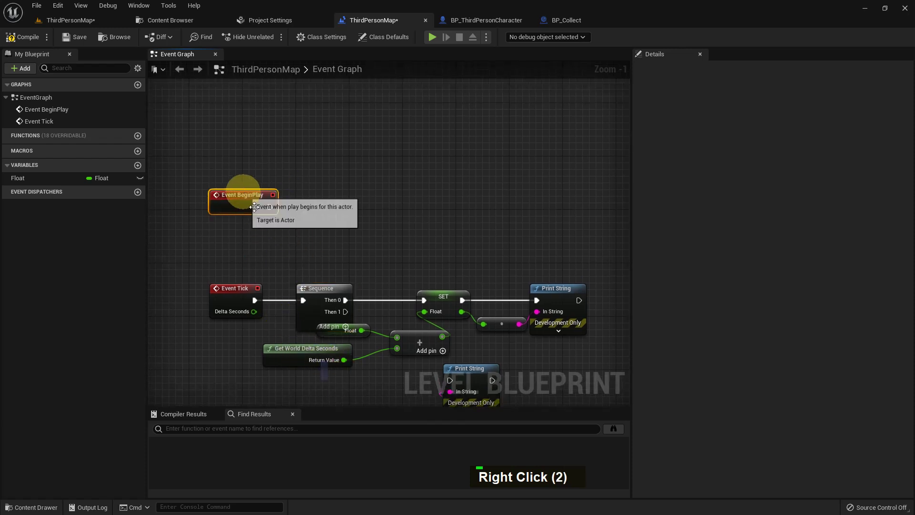
pyautogui.rightClick(230, 227)
pyautogui.write('Space, T')
pyautogui.press('space')
pyautogui.press('Return')
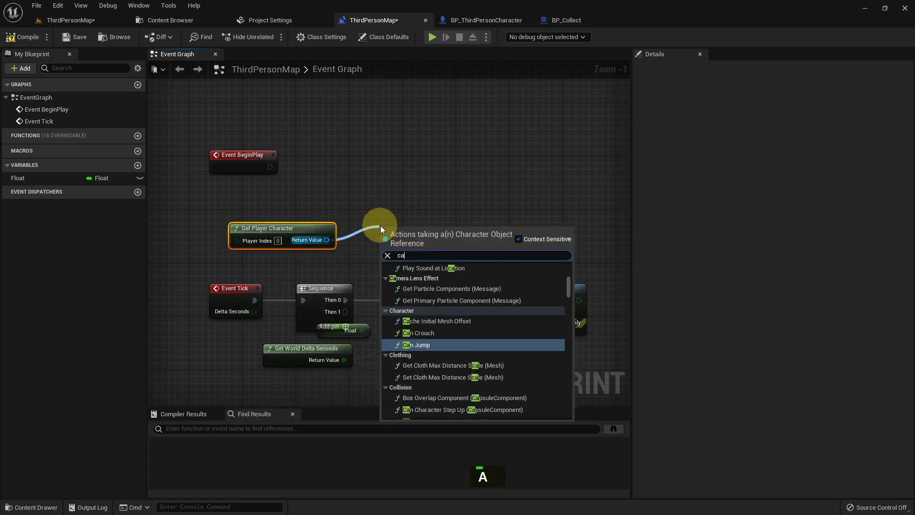
# - Cast the player character to BP_ThirdPersonCharacter and get its Float variable
pyautogui.press('space')
pyautogui.press('o')
pyautogui.press('space')
pyautogui.write('T, Space')
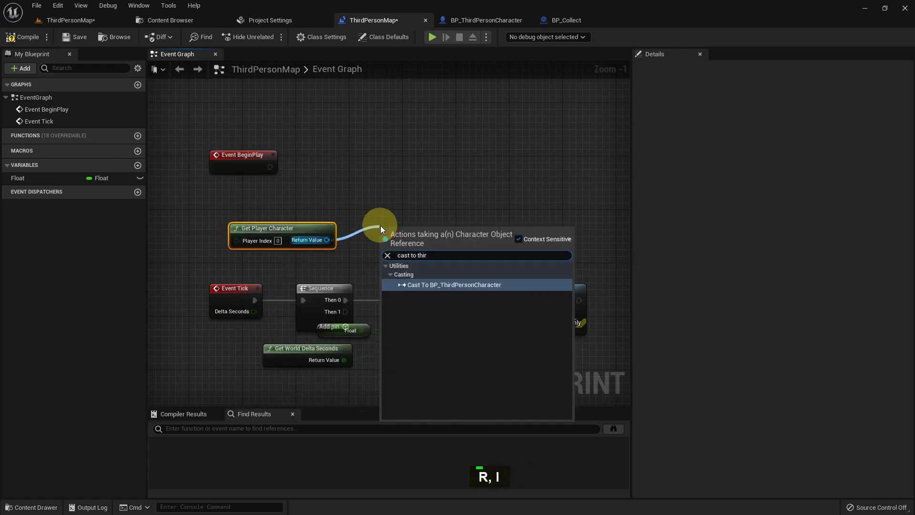
pyautogui.press('Return')
pyautogui.rightClick(439, 245)
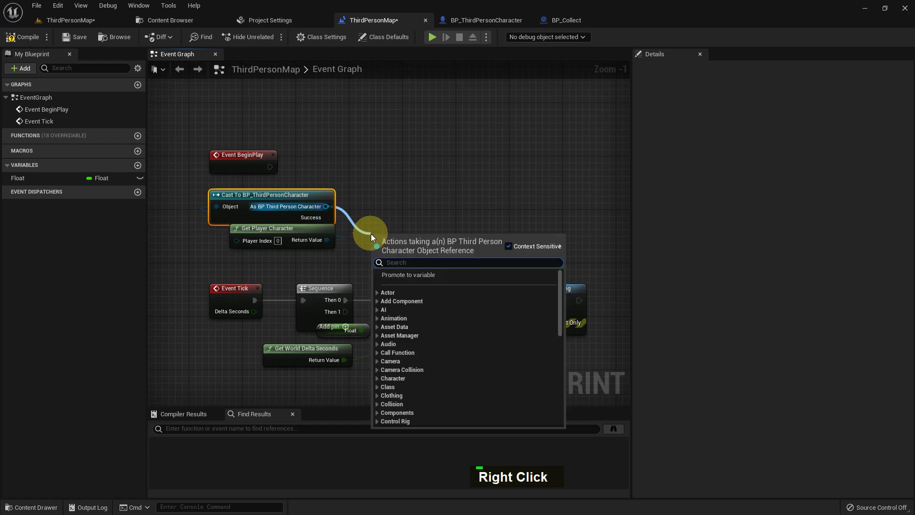
pyautogui.press('space')
pyautogui.press('Down')
pyautogui.press('Down')
pyautogui.press('Down')
pyautogui.press('Return')
# - Compare the character's Float with == against the value 3.0
pyautogui.rightClick(394, 160)
pyautogui.press('=')
pyautogui.press('=')
pyautogui.press('Return')
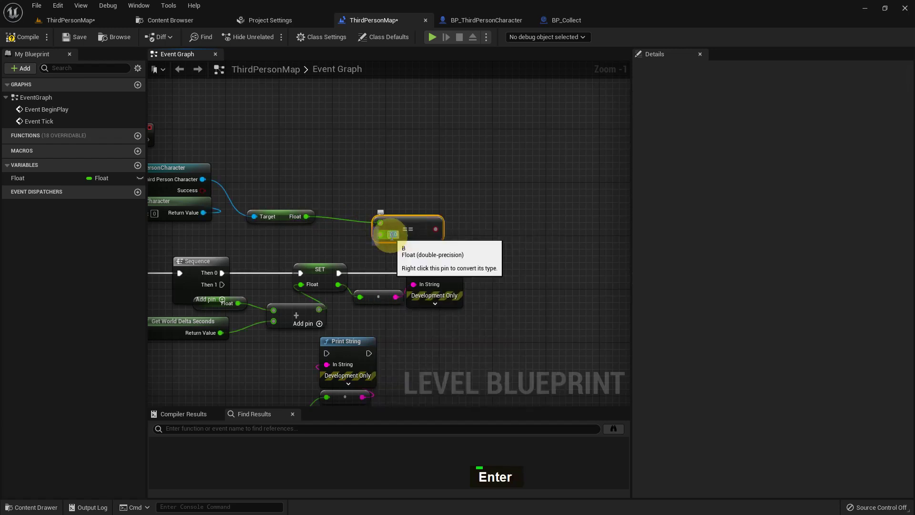
pyautogui.press('3')
pyautogui.press('Return')
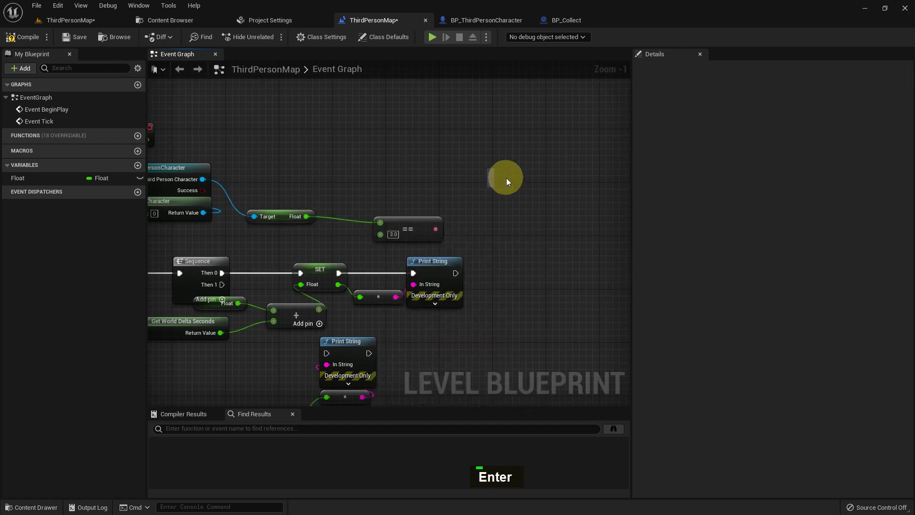
# - Branch on the comparison from Then 1 and print a 'We Collect' message on True
pyautogui.press('b')
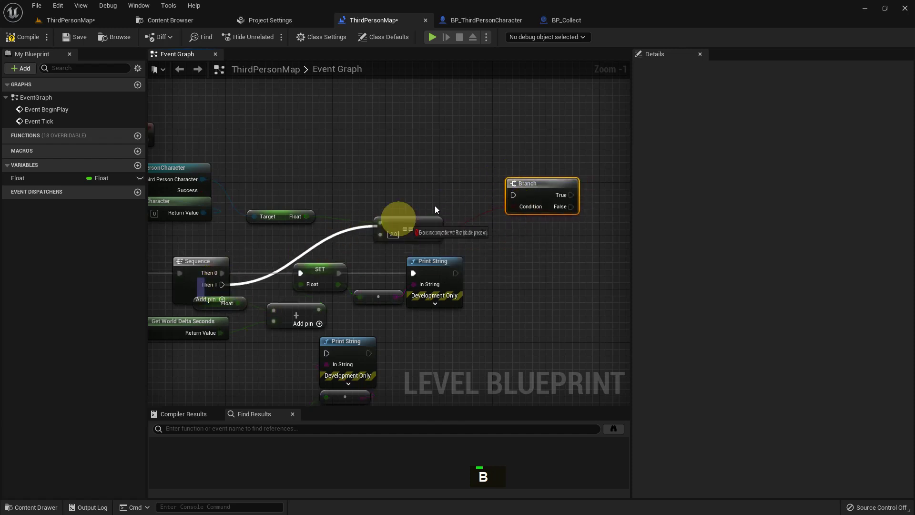
pyautogui.rightClick(553, 238)
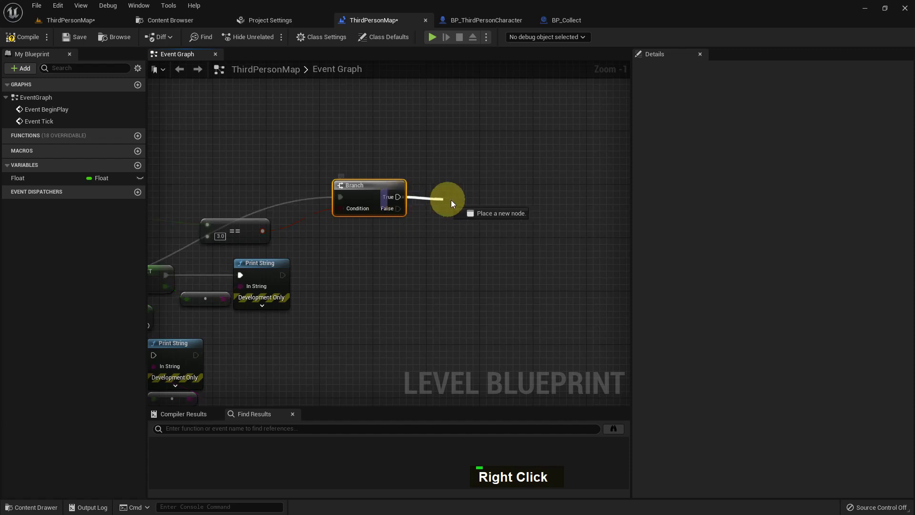
pyautogui.press('Return')
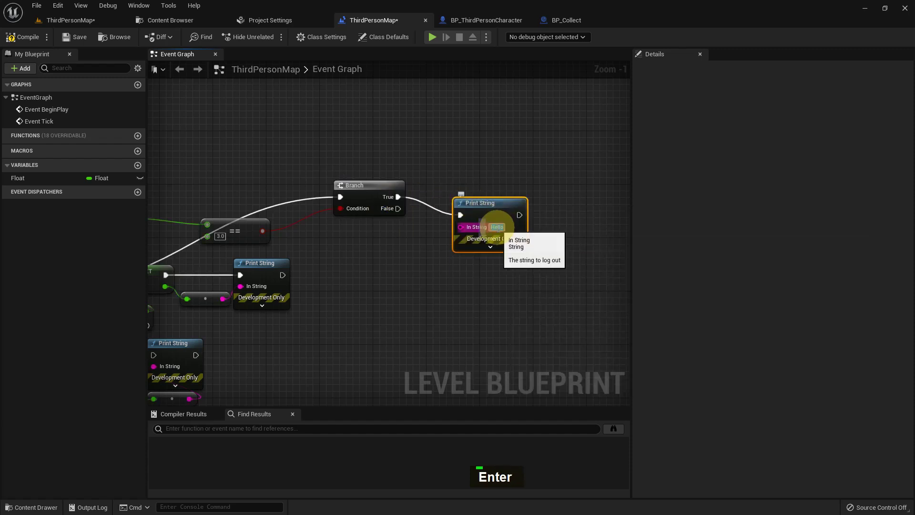
pyautogui.press('shift+w')
pyautogui.press('e')
pyautogui.press('space')
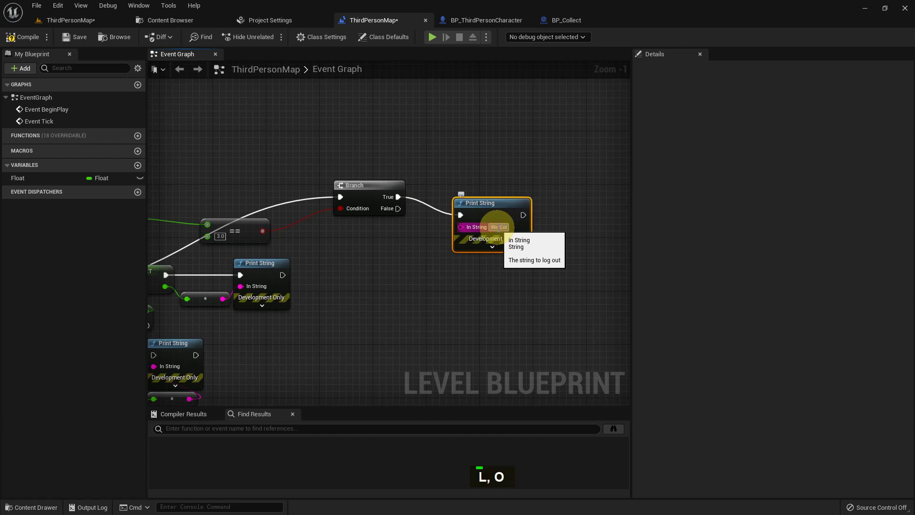
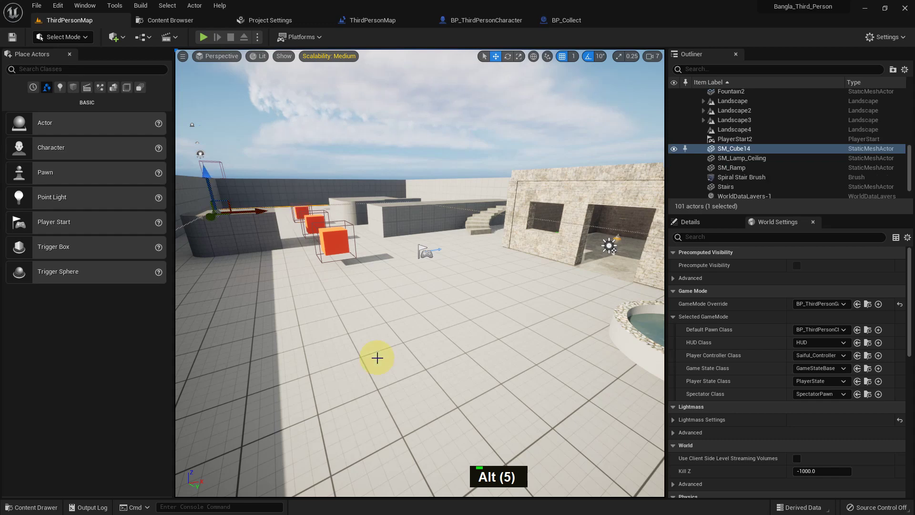
# - Play the level and walk the character to collect the three boxes, watching for 'We Collect 3 Box'
pyautogui.press('F11')
pyautogui.press('alt+p')
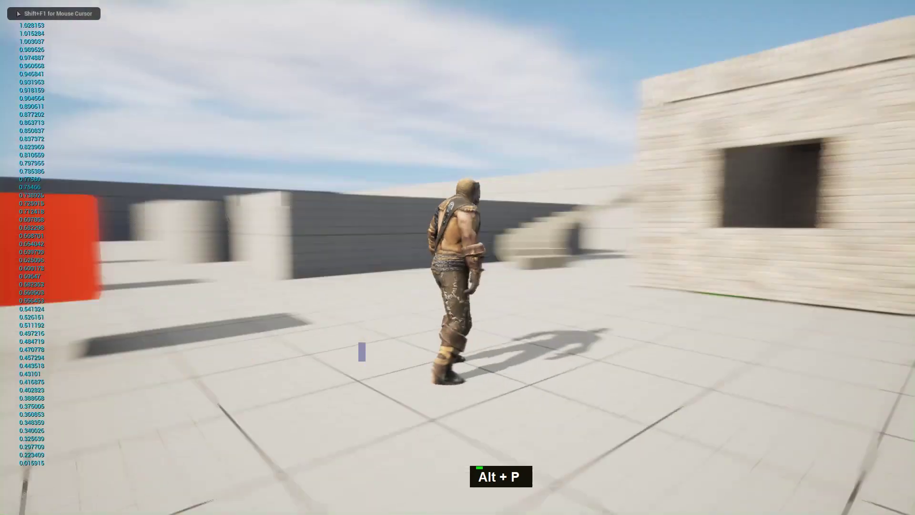
pyautogui.press('w')
pyautogui.press('w')
pyautogui.press('w')
pyautogui.press('w')
pyautogui.press('d')
pyautogui.press('d')
pyautogui.press('d')
pyautogui.press('d')
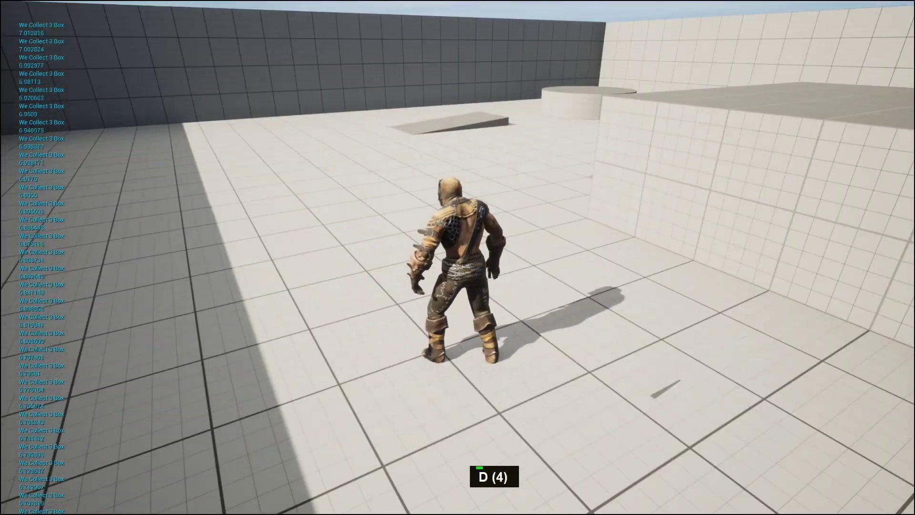
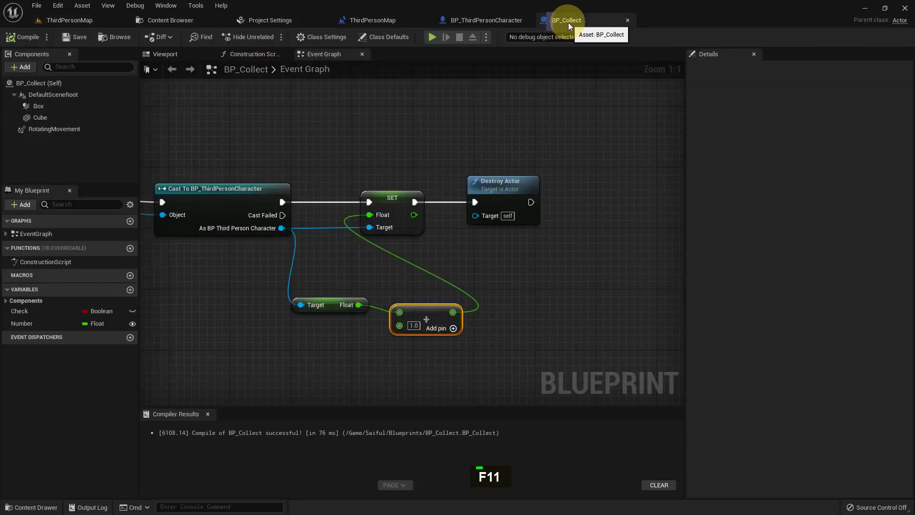
# - Navigate the Level Blueprint graph to the BeginPlay area
pyautogui.rightClick(361, 150)
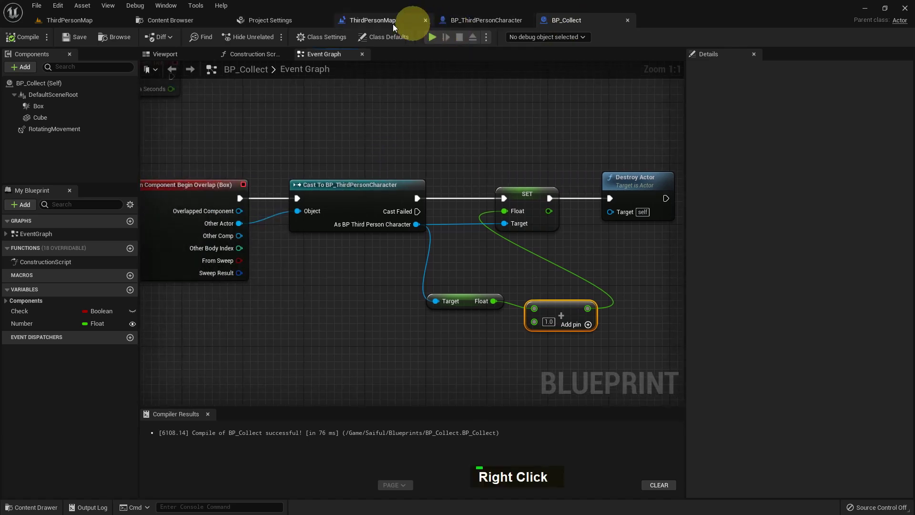
pyautogui.scroll(-3)
pyautogui.rightClick(257, 162)
pyautogui.scroll(3)
pyautogui.scroll(-3)
pyautogui.scroll(3)
pyautogui.rightClick(349, 173)
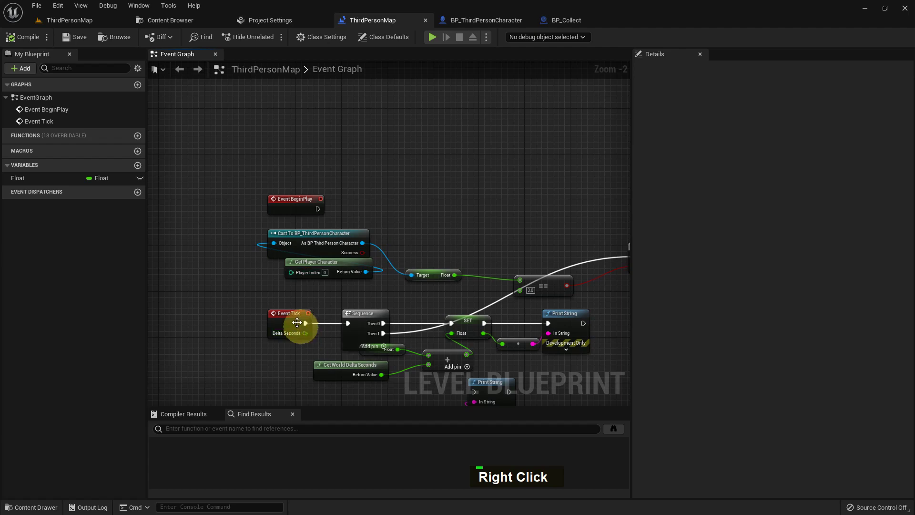
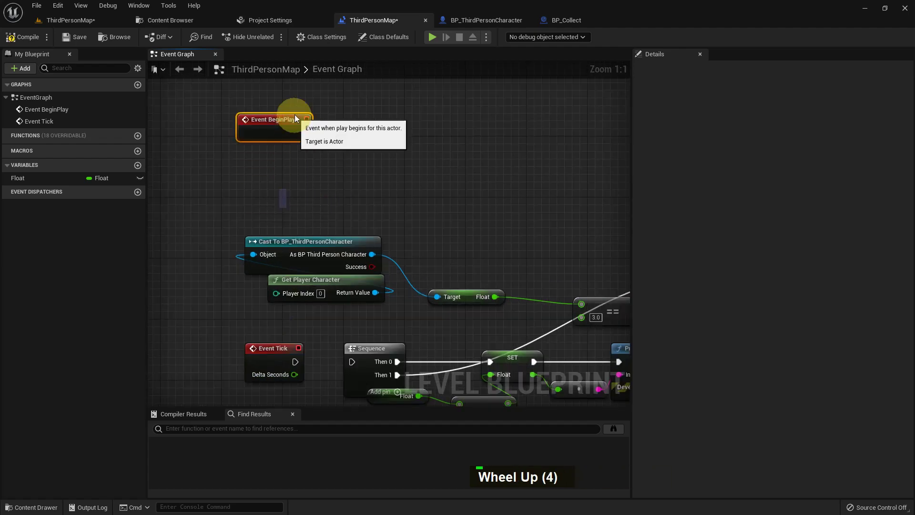
pyautogui.scroll(3)
# - Set Float's default to 5.0, add 10.0 to its getter, and place a SET Float node
pyautogui.doubleClick(54, 186)
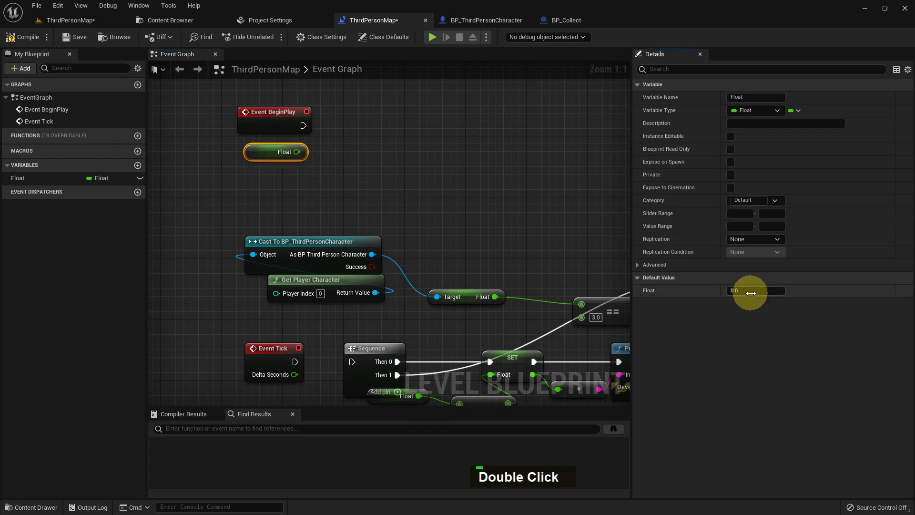
pyautogui.press('1')
pyautogui.press('Return')
pyautogui.press('5')
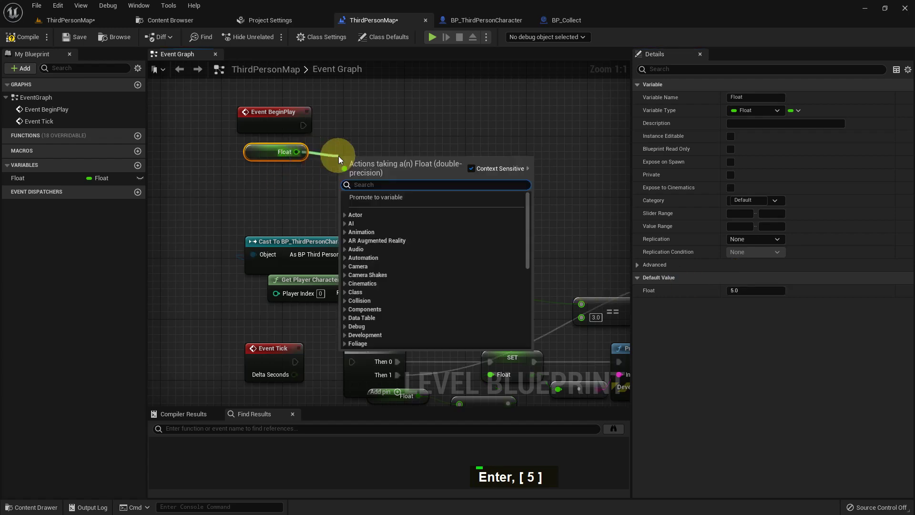
pyautogui.press('Return')
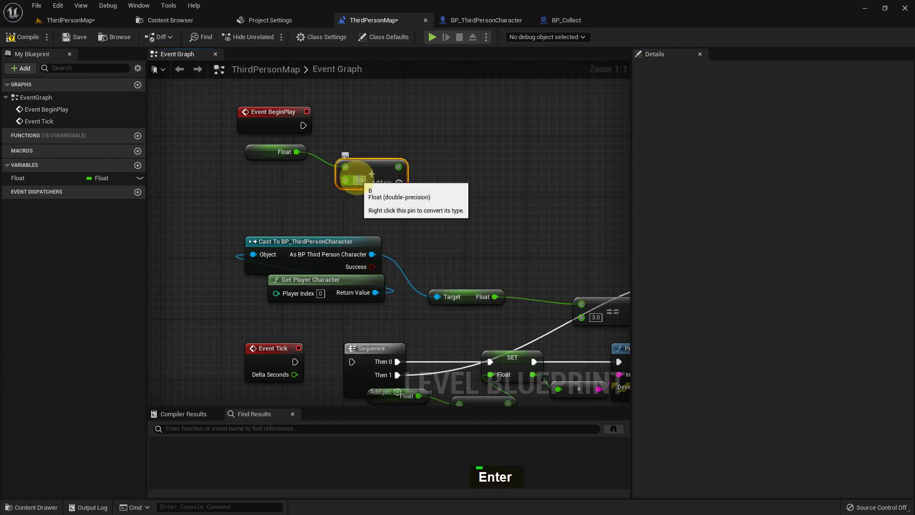
pyautogui.press('Return')
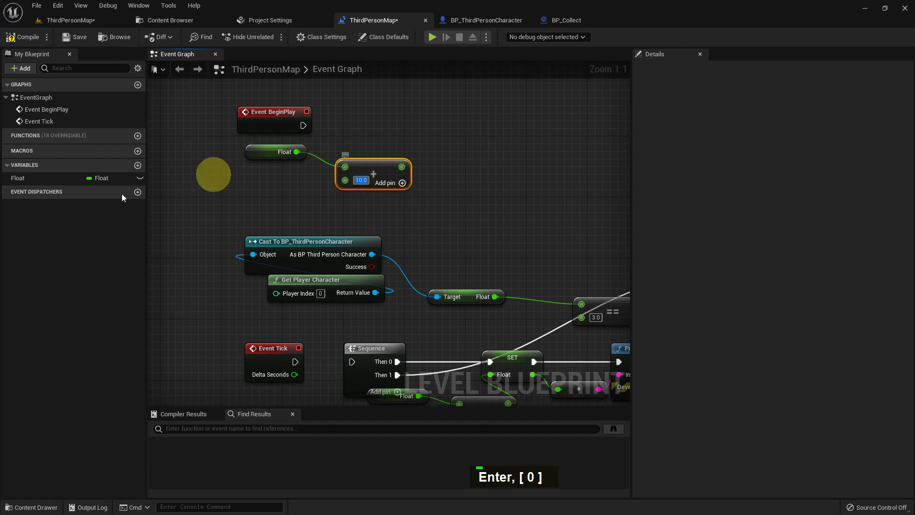
pyautogui.doubleClick(48, 184)
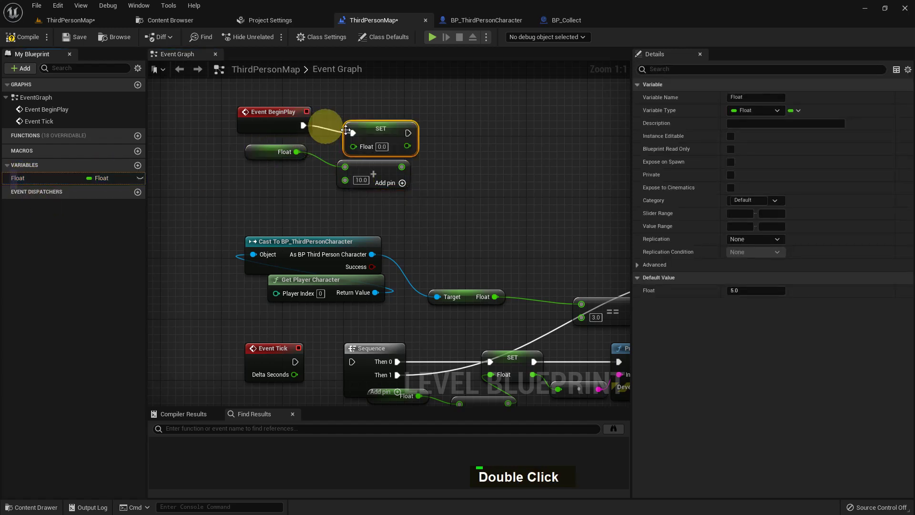
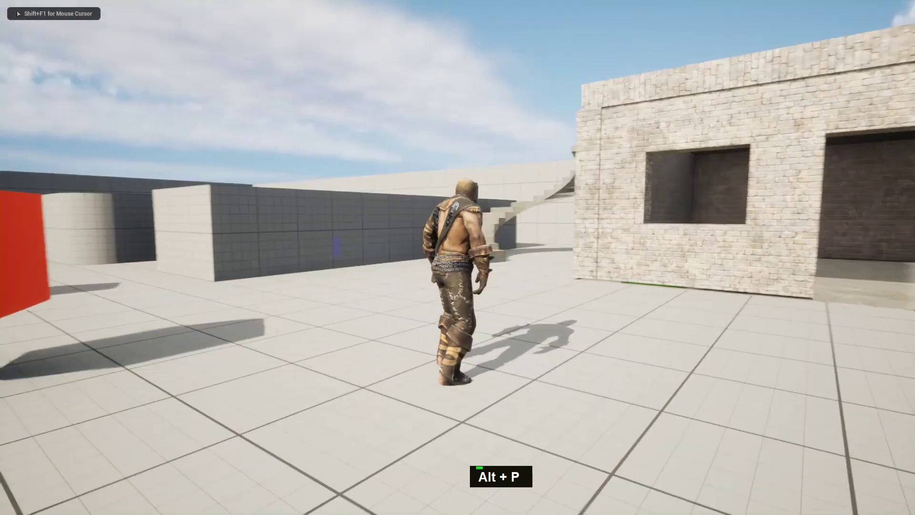
# - Print Float after BeginPlay sets it and play-test to see 15.0 displayed
pyautogui.press('Escape')
pyautogui.press('F11')
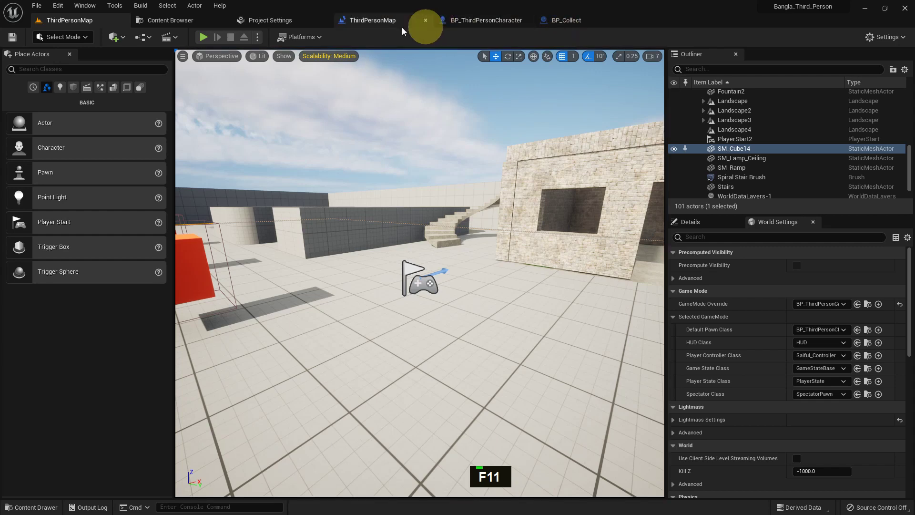
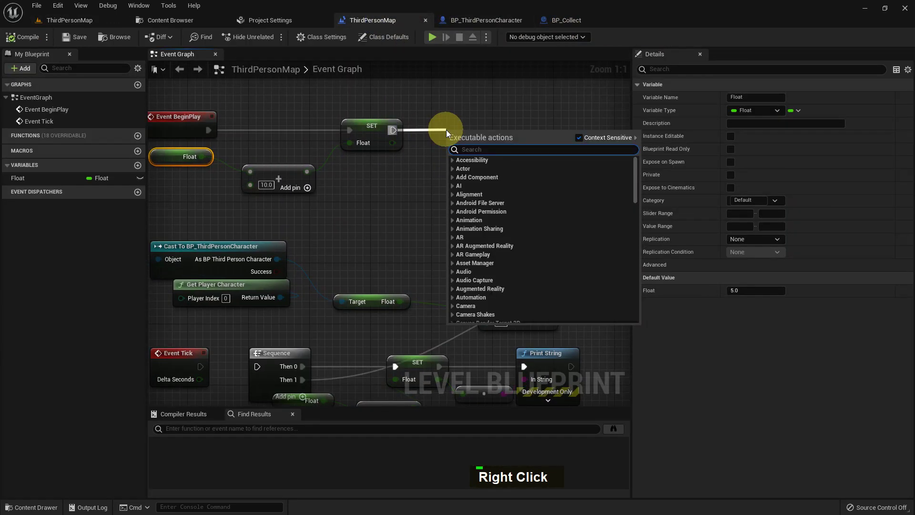
pyautogui.press('space')
pyautogui.press('Return')
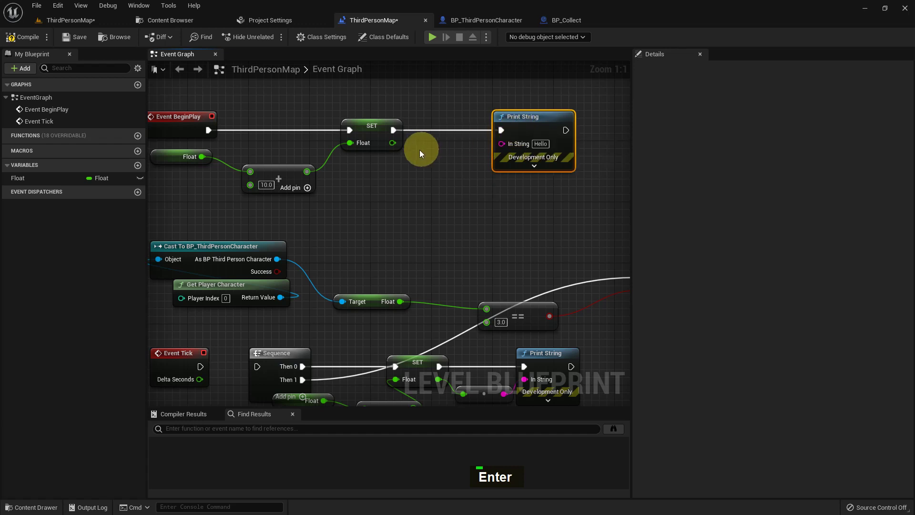
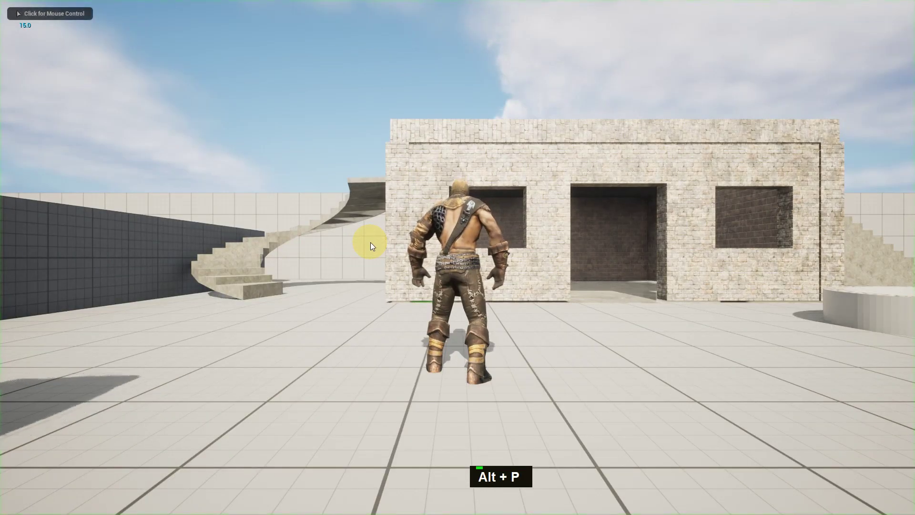
pyautogui.press('Escape')
pyautogui.middleClick(371, 240)
pyautogui.press('F11')
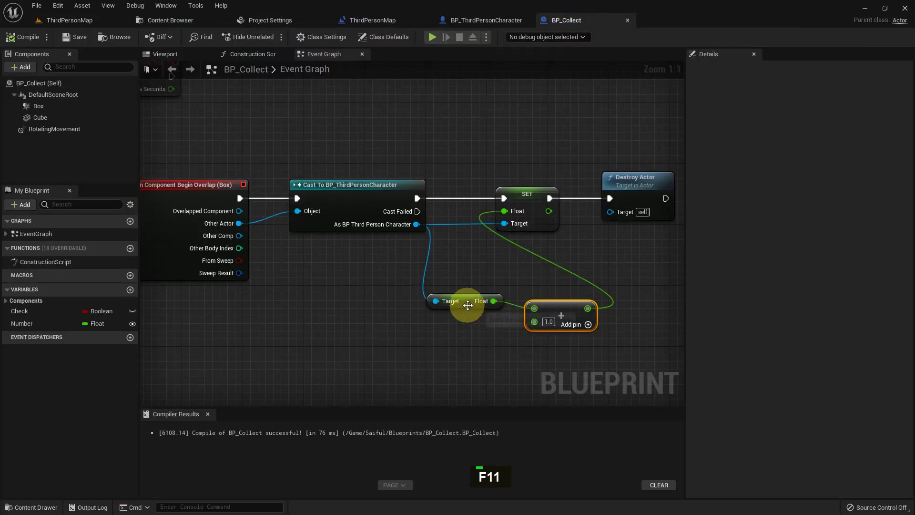
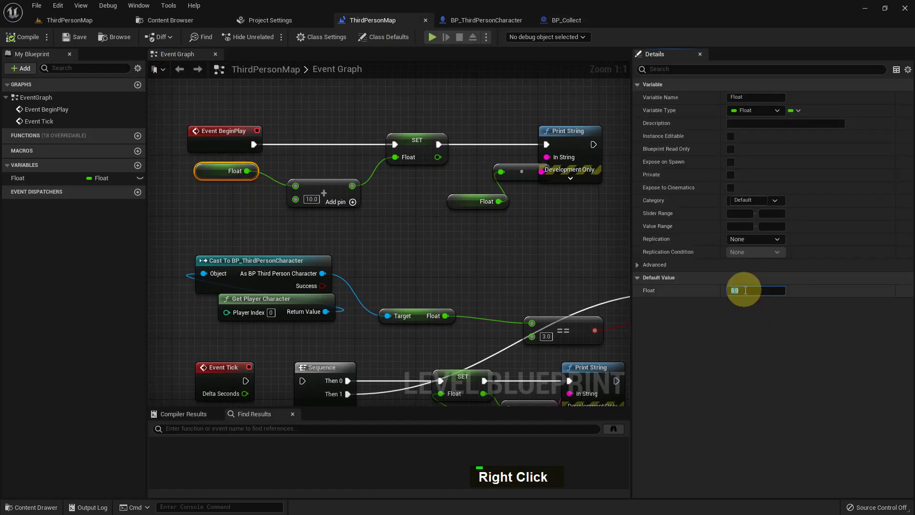
# - Change Float's default to 5.5 and the BeginPlay added amount to 10.5
pyautogui.press('BackSpace')
pyautogui.press('Return')
pyautogui.press('5')
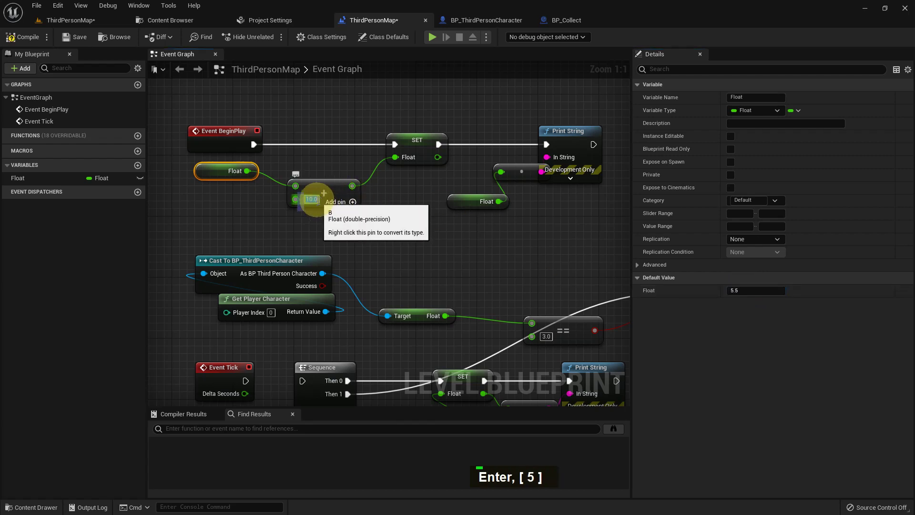
pyautogui.press('BackSpace')
pyautogui.press('Right')
pyautogui.press('5')
pyautogui.press('Return')
# - Play-test briefly, then change the added amount to 10.7 and compile
pyautogui.doubleClick(19, 44)
pyautogui.middleClick(326, 240)
pyautogui.press('F11')
pyautogui.press('alt+p')
pyautogui.press('Escape')
pyautogui.middleClick(326, 240)
pyautogui.press('F11')
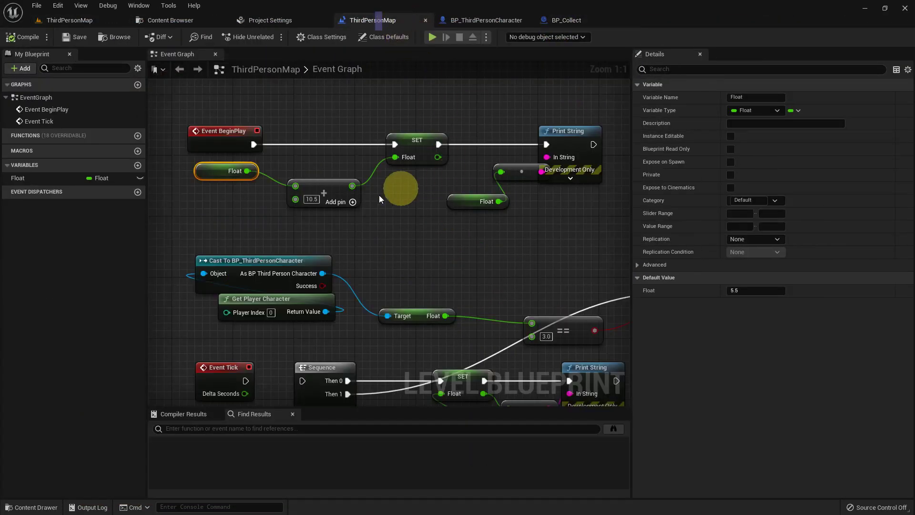
pyautogui.press('Right')
pyautogui.press('BackSpace')
pyautogui.press('7')
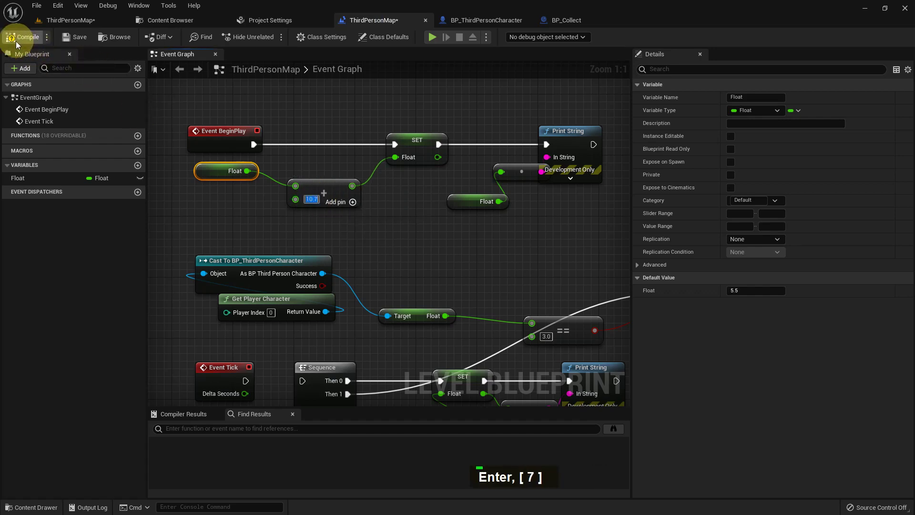
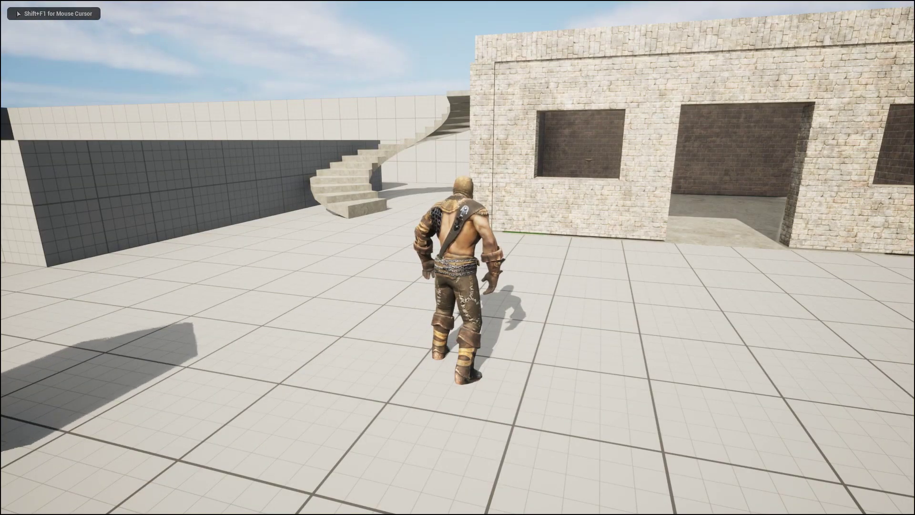
# - Play-test again to see 16.2 printed, then return to the level editor
pyautogui.press('Escape')
pyautogui.press('F11')
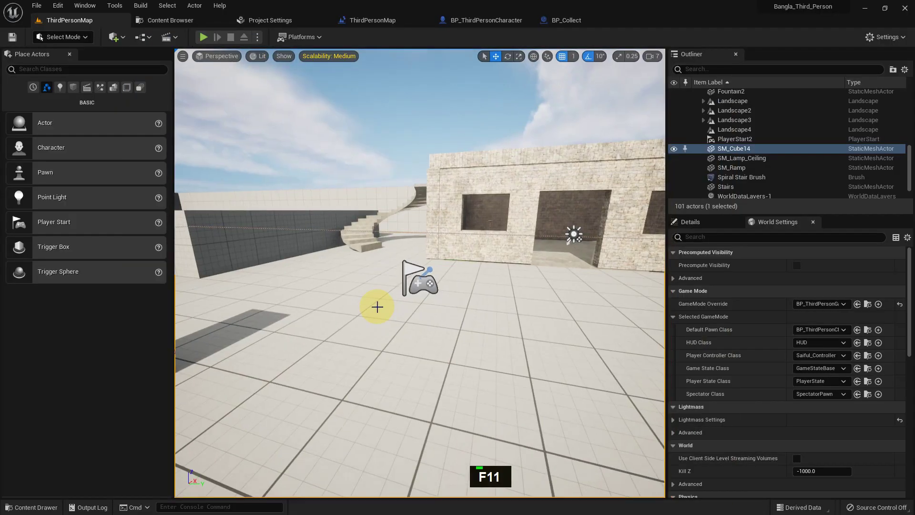